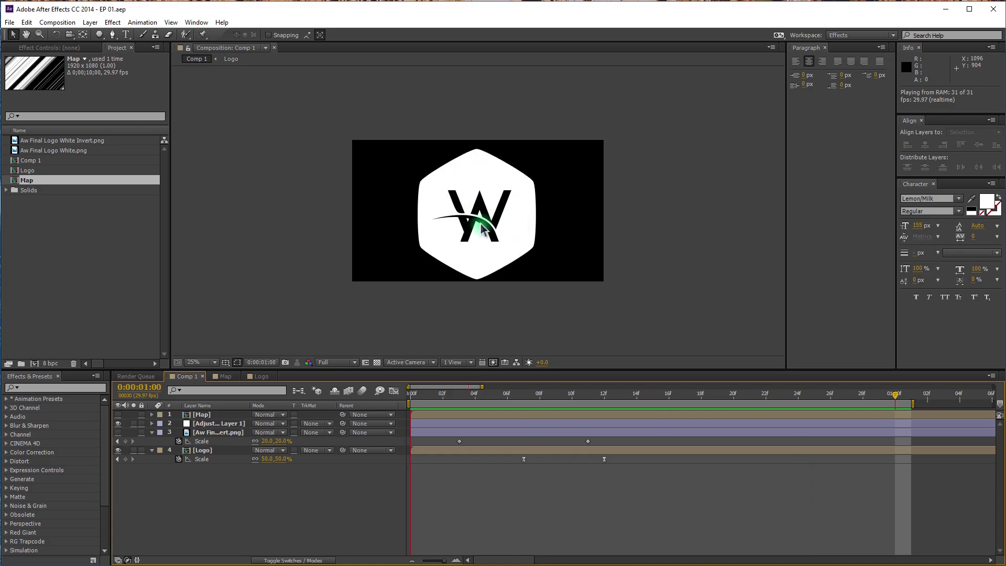
# Preview the finished logo glitch animation in Comp 1
pyautogui.press('space')
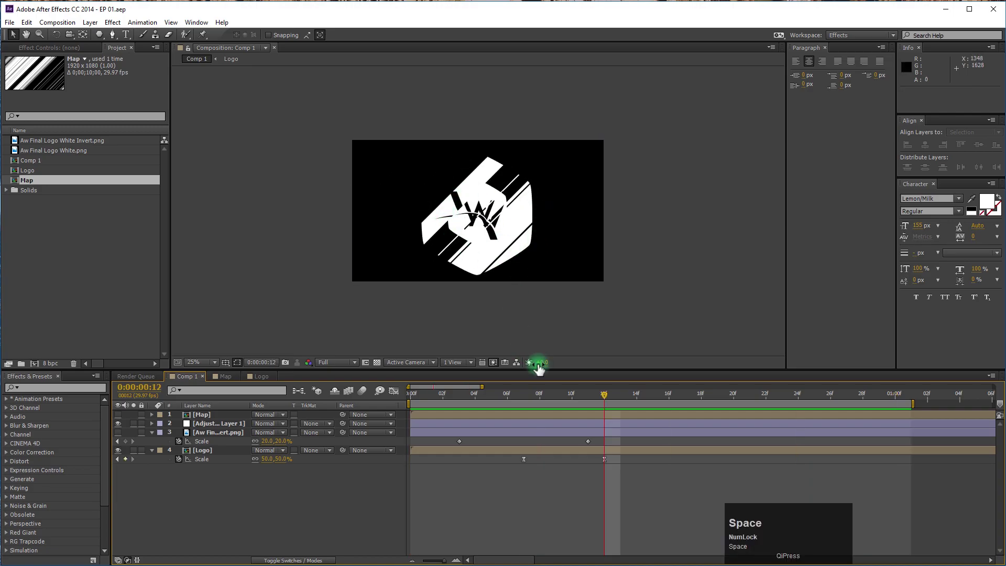
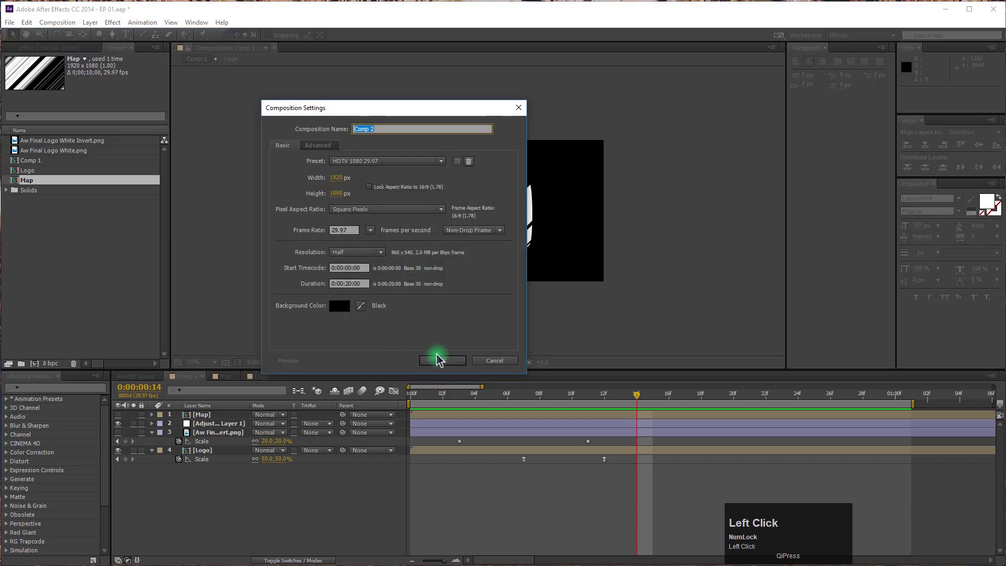
# Create a full-frame black solid layer named M in Comp 2
pyautogui.rightClick(273, 431)
pyautogui.click(313, 444)
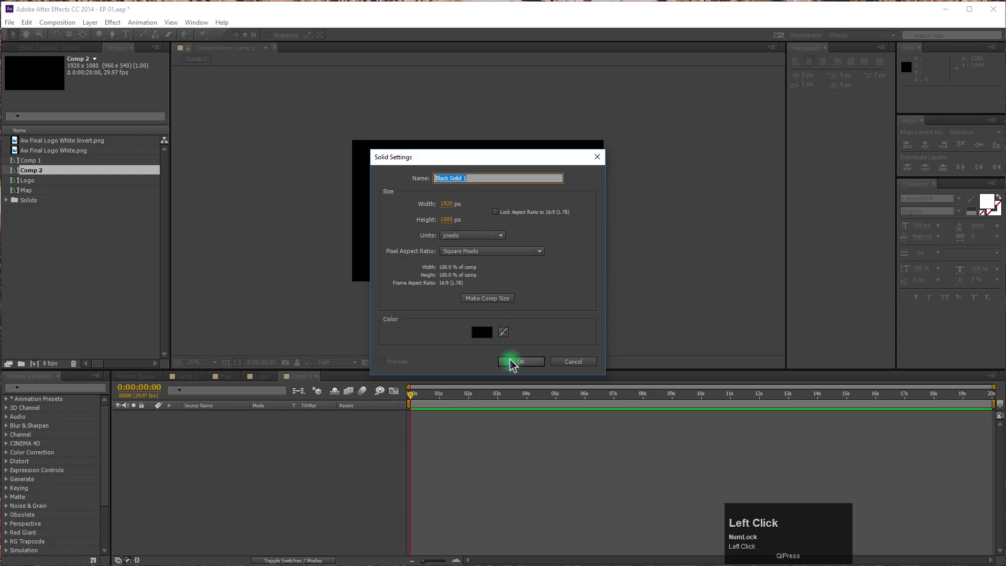
pyautogui.press('m')
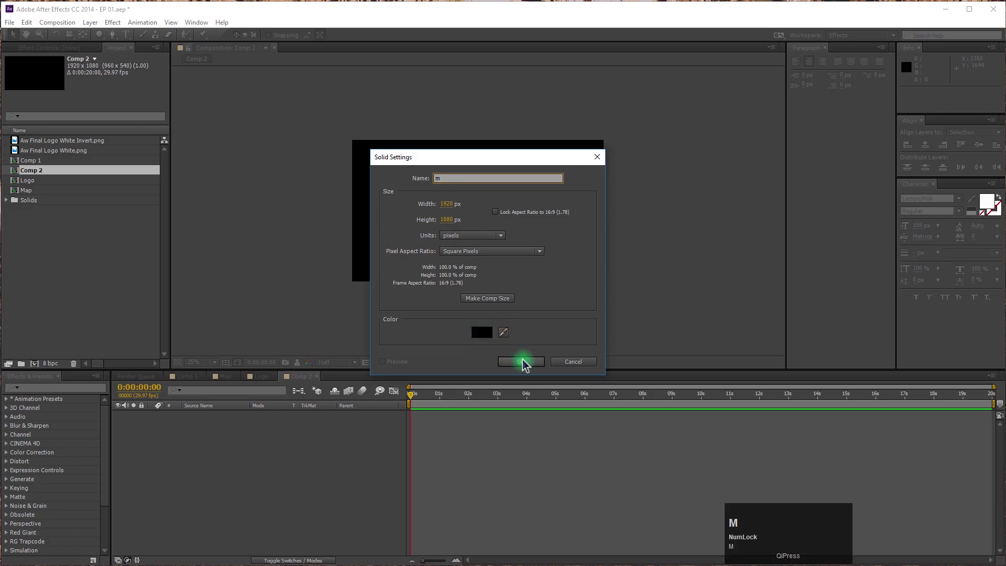
pyautogui.press('BackSpace')
pyautogui.press('Caps_Lock')
pyautogui.press('m')
pyautogui.press('Return')
pyautogui.press('Caps_Lock')
pyautogui.click(227, 468)
# Apply the Fractal Noise effect to the M solid (search 'frac')
pyautogui.write('frac')
pyautogui.moveTo(50, 464); pyautogui.dragTo(535, 227)
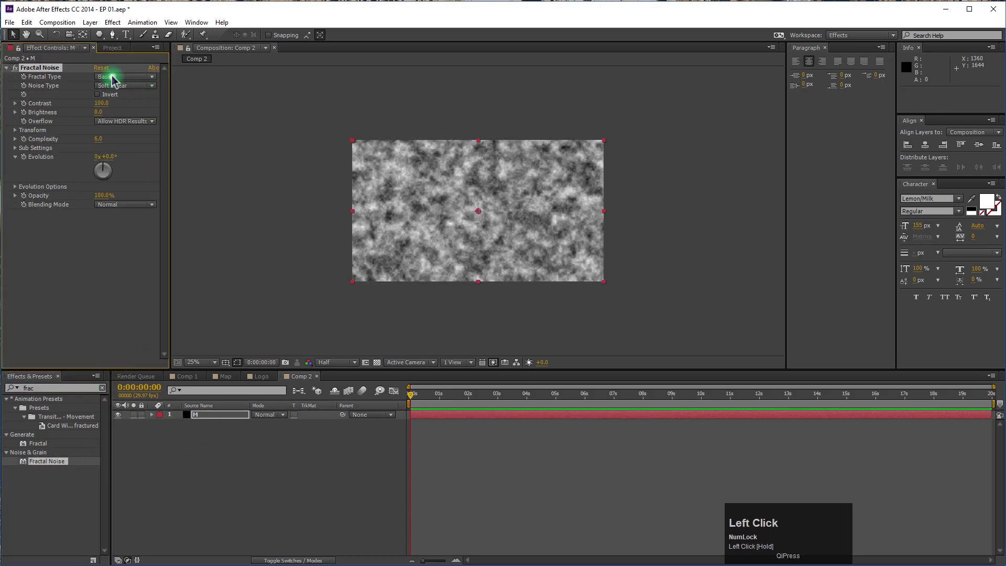
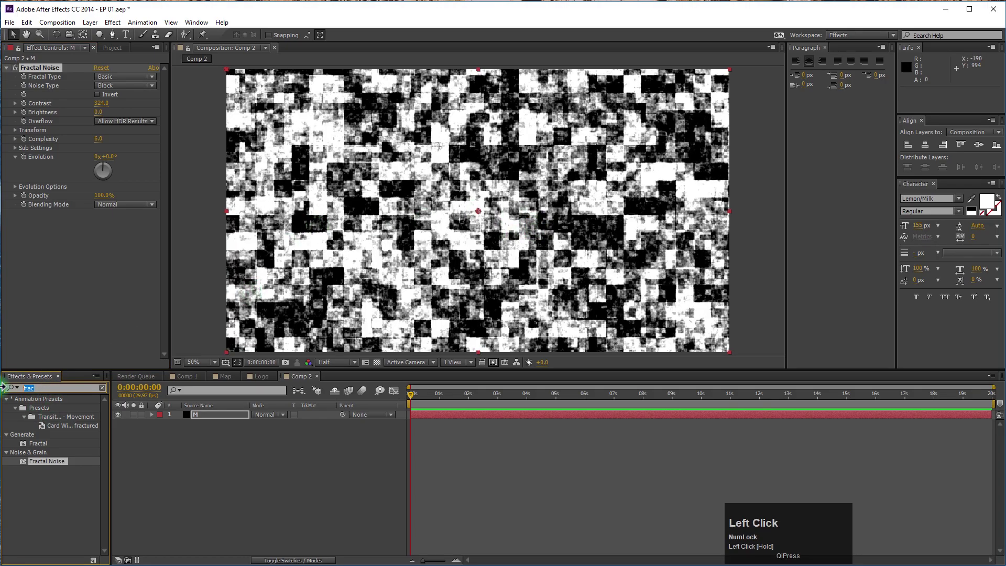
# Apply Mosaic to M with Sharp Colors, 1 horizontal block and 600 vertical blocks
pyautogui.write('mos')
pyautogui.moveTo(45, 465); pyautogui.dragTo(101, 244)
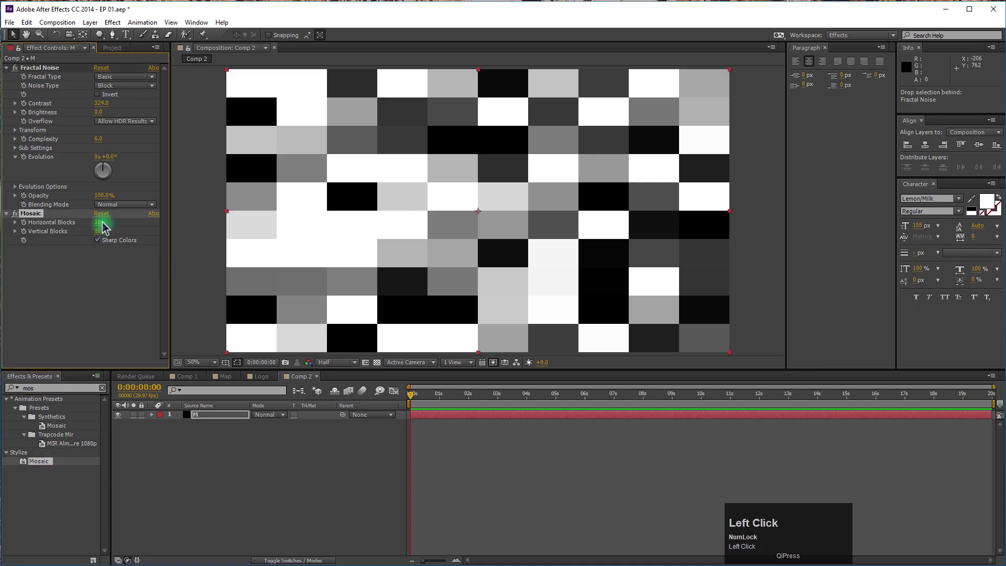
pyautogui.click(106, 224)
pyautogui.press('Tab')
pyautogui.press('shift+Tab')
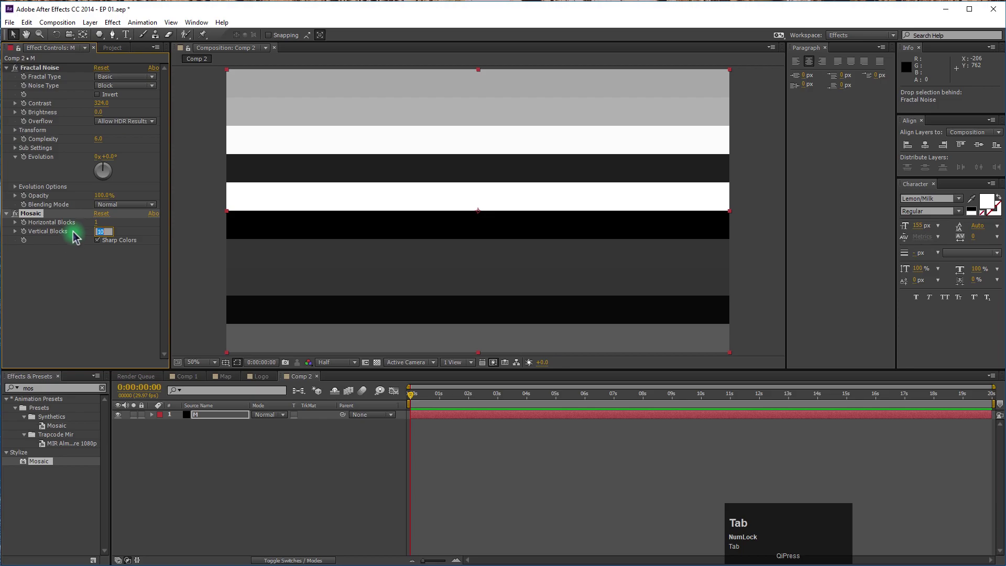
pyautogui.moveTo(69, 276); pyautogui.dragTo(101, 238)
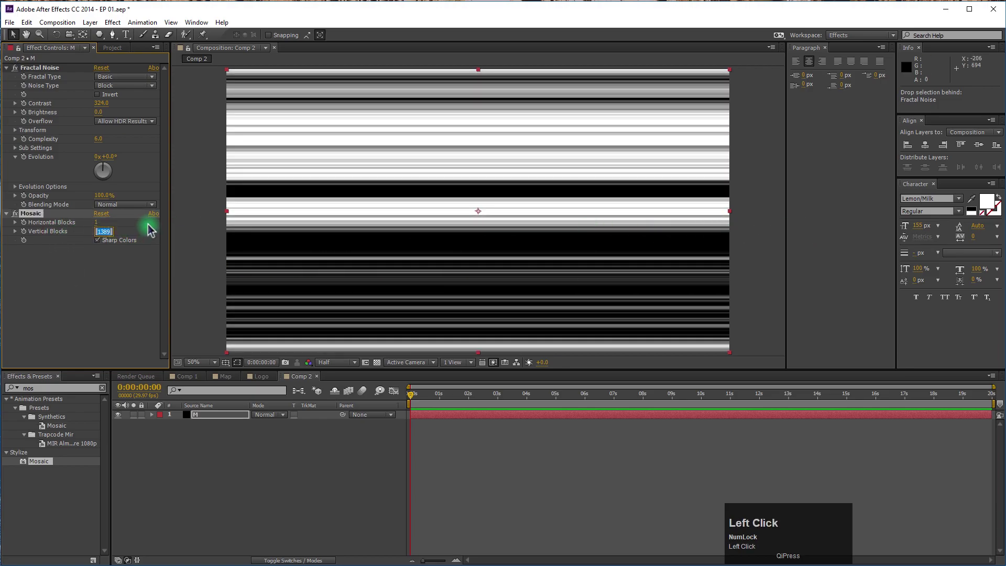
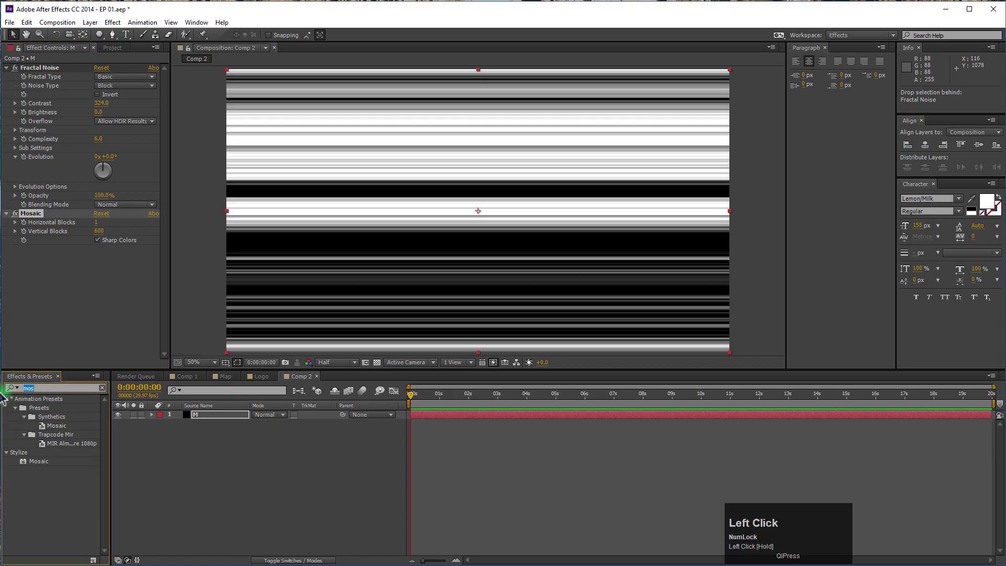
# Apply a Transform effect to M with Scale 188 and Rotation -28° for diagonal streaks
pyautogui.write('trans')
pyautogui.click(49, 510)
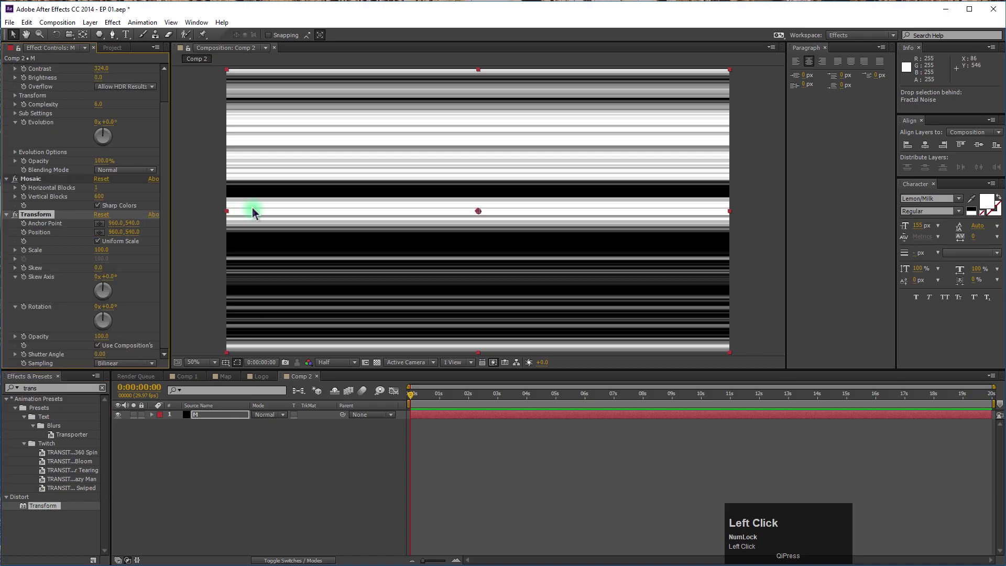
pyautogui.scroll(-3)
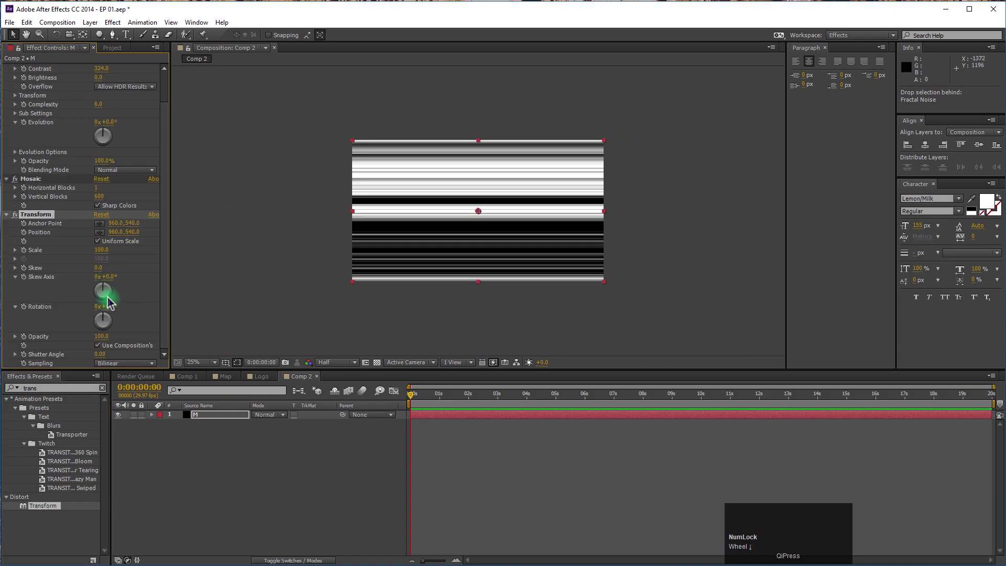
pyautogui.moveTo(112, 314); pyautogui.dragTo(106, 193)
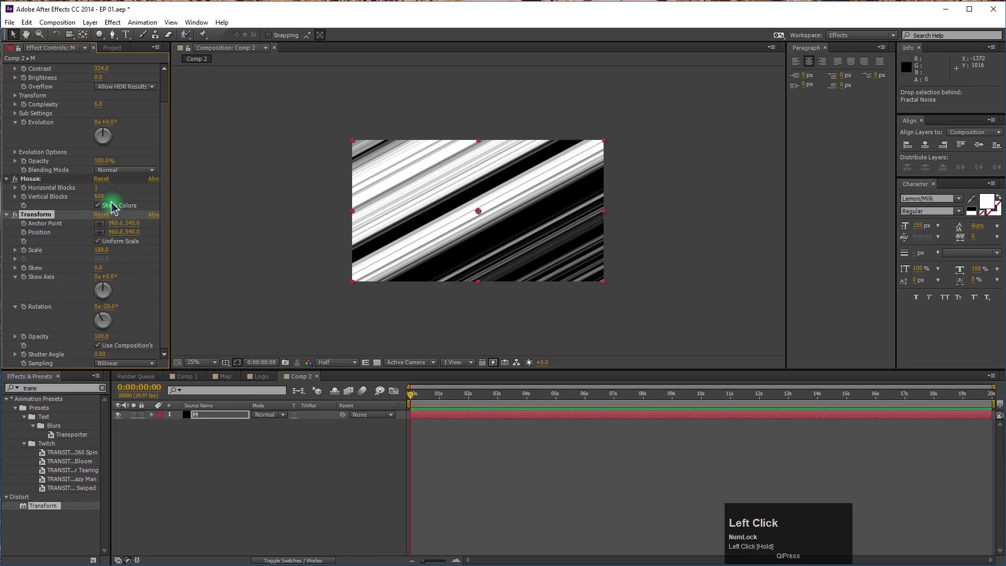
pyautogui.moveTo(105, 204); pyautogui.dragTo(113, 205)
# Try shifting the streaks' anchor point off centre, then undo it to keep them centred
pyautogui.press('ctrl+z')
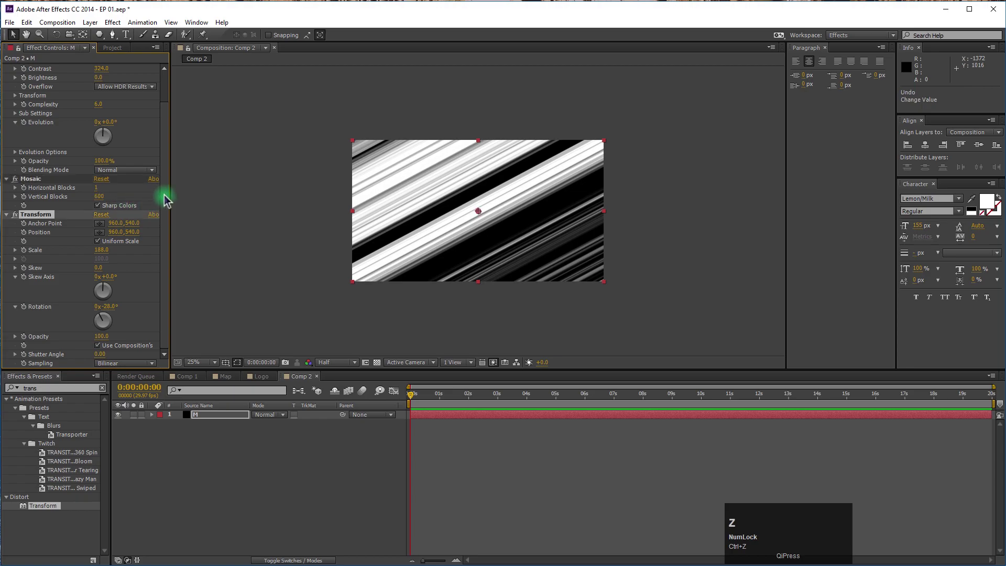
pyautogui.moveTo(168, 202); pyautogui.dragTo(476, 222)
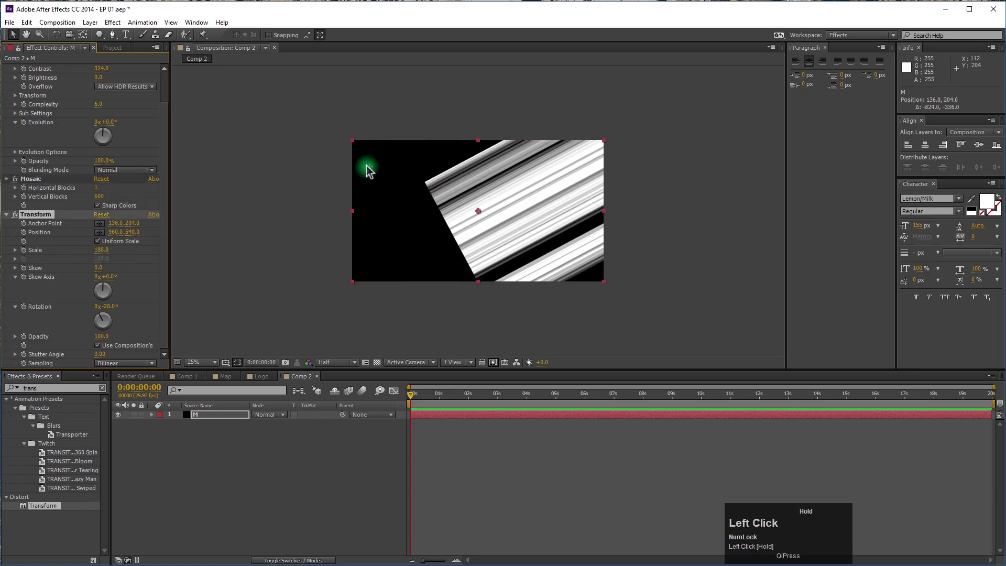
pyautogui.press('ctrl+z')
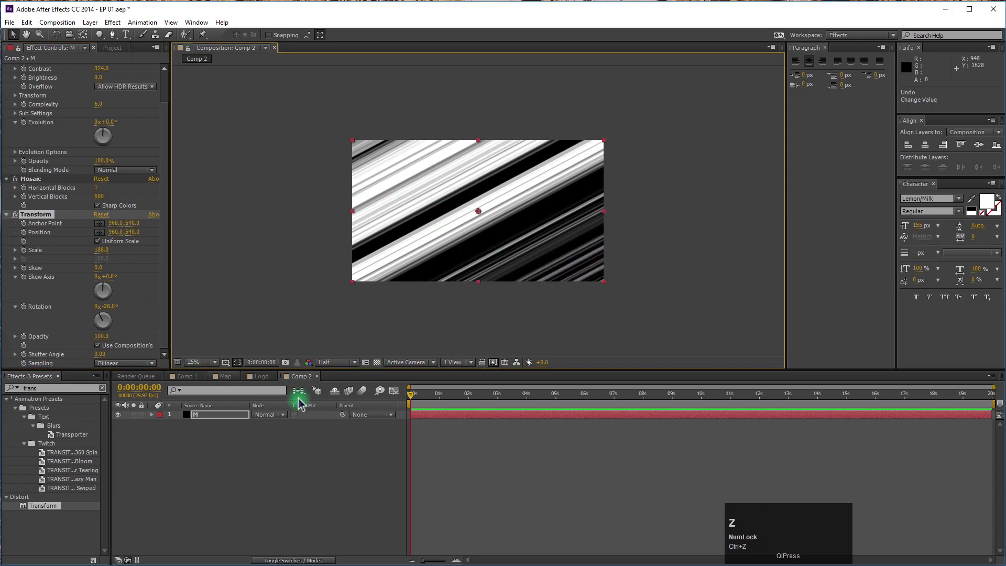
pyautogui.click(213, 422)
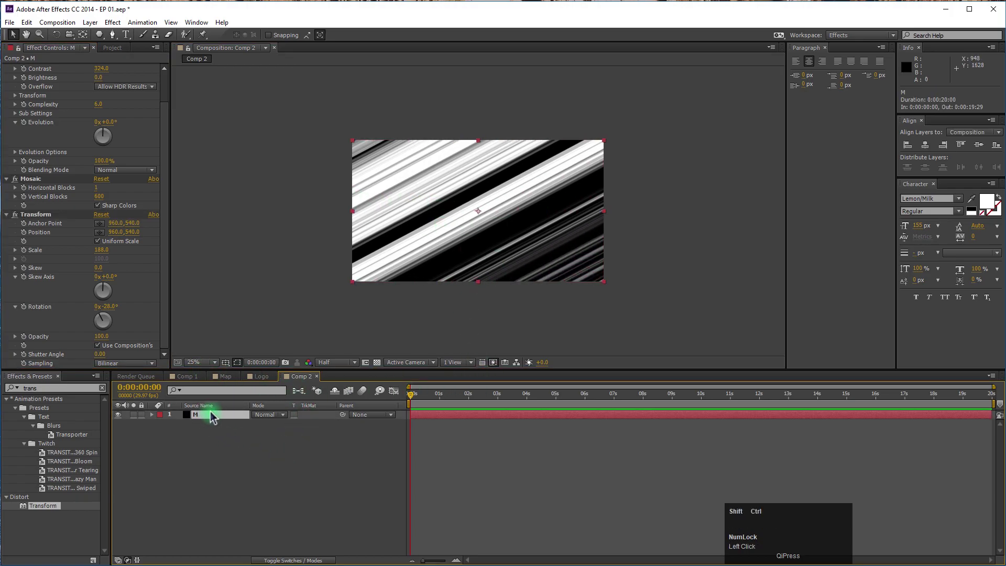
# Pre-compose the M layer into a new composition M2 and hide the M2 layer
pyautogui.press('ctrl+shift+c')
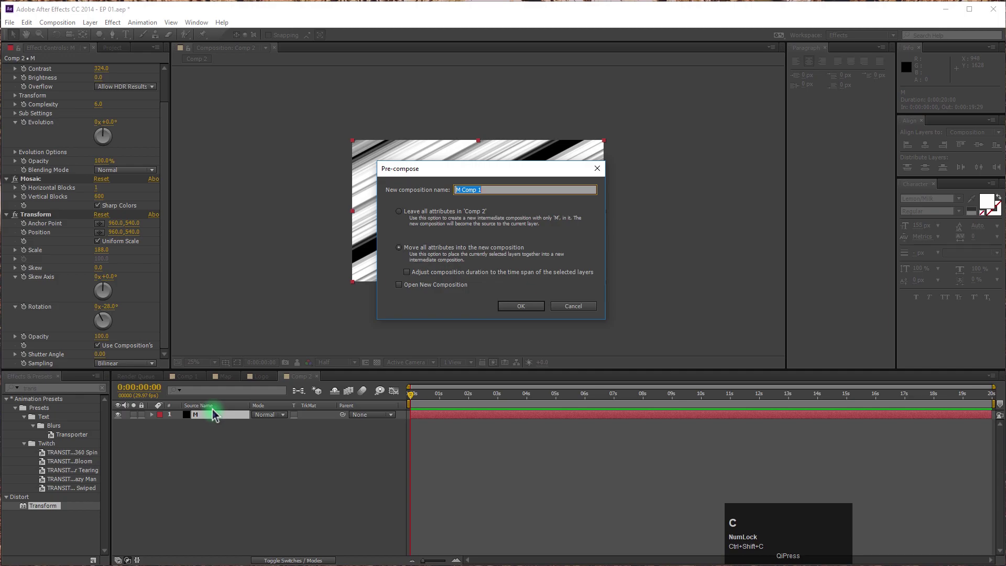
pyautogui.press('shift+m')
pyautogui.press('2')
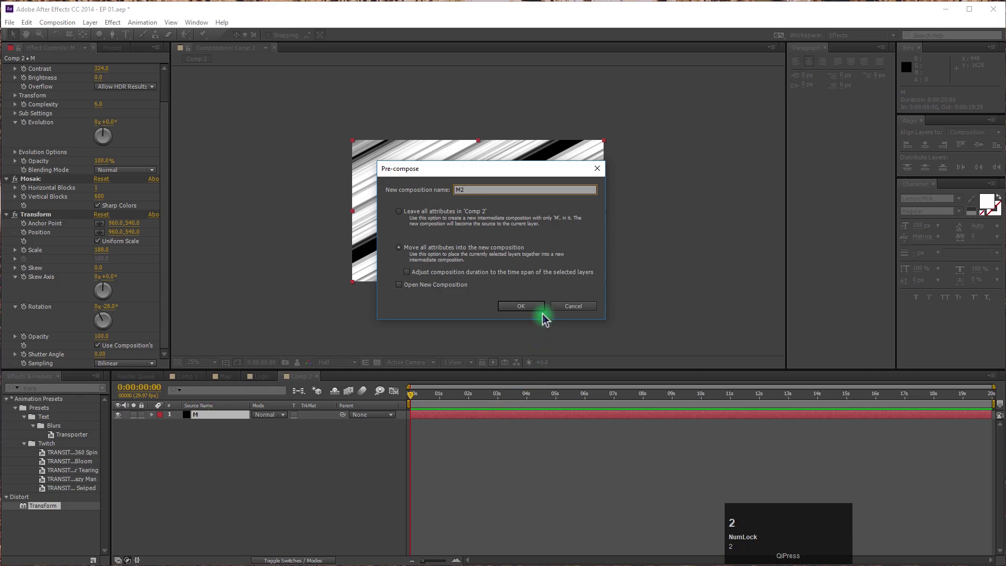
pyautogui.click(533, 312)
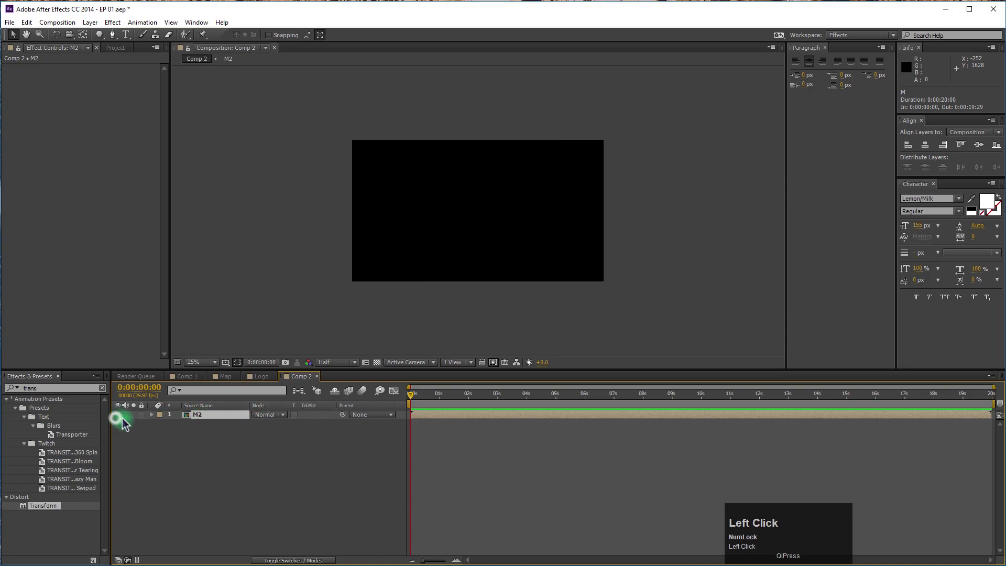
# Add a full-frame polygon shape layer above M2 with the Polygon tool
pyautogui.rightClick(199, 447)
pyautogui.click(252, 454)
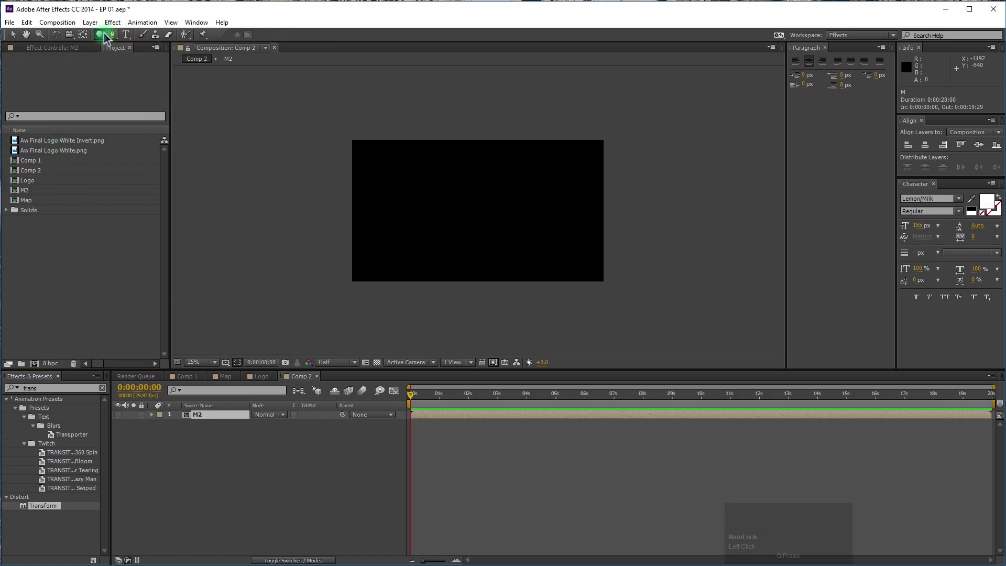
pyautogui.click(107, 38)
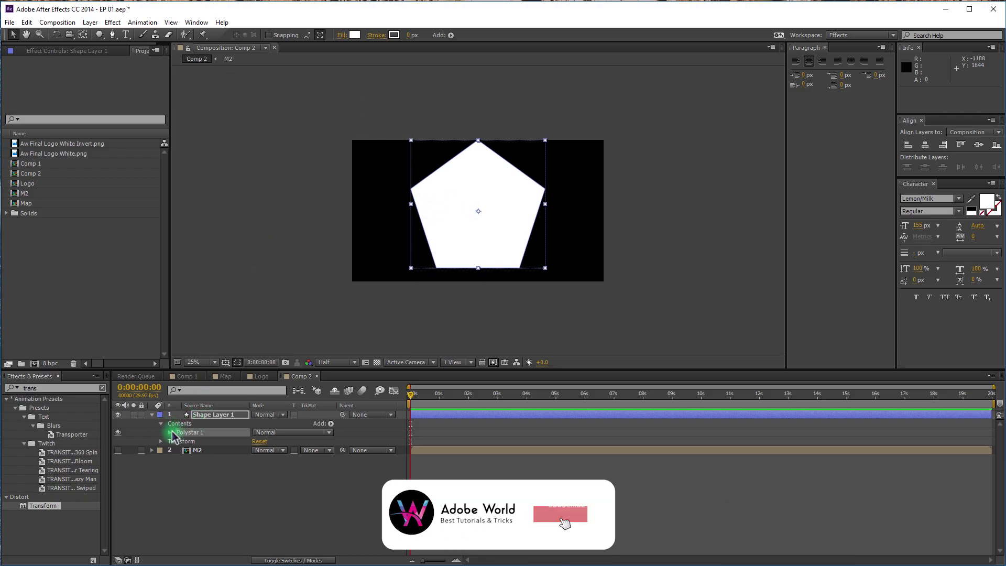
# Set Polystar Path 1 to 6 points, outer radius 436 and 50% outer roundness
pyautogui.click(173, 436)
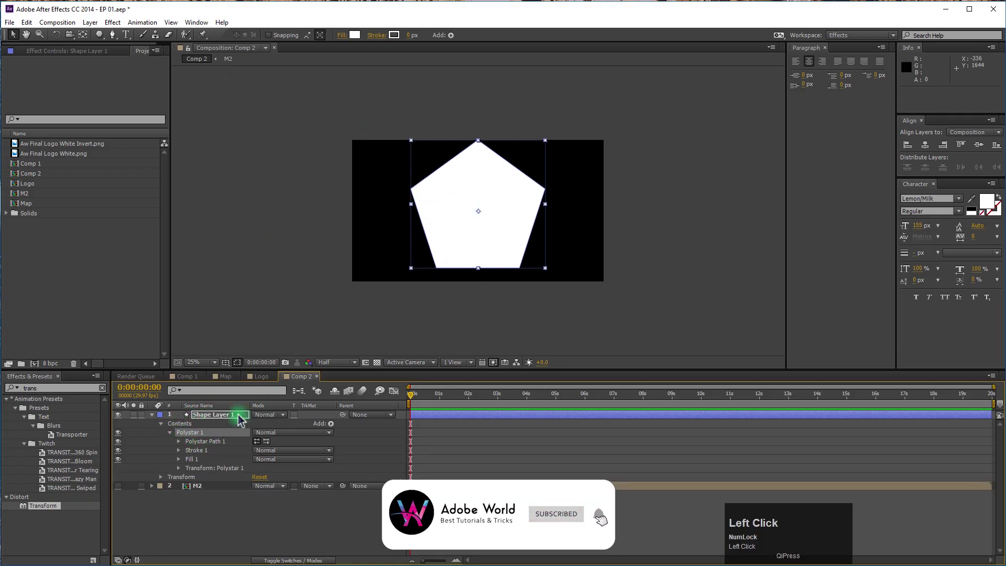
pyautogui.click(181, 445)
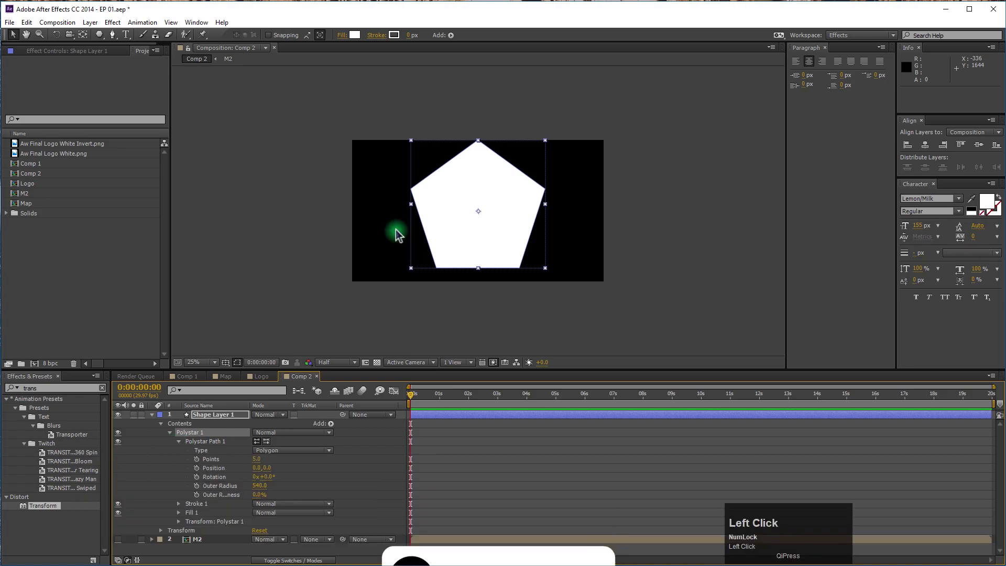
pyautogui.click(257, 467)
pyautogui.press('Tab')
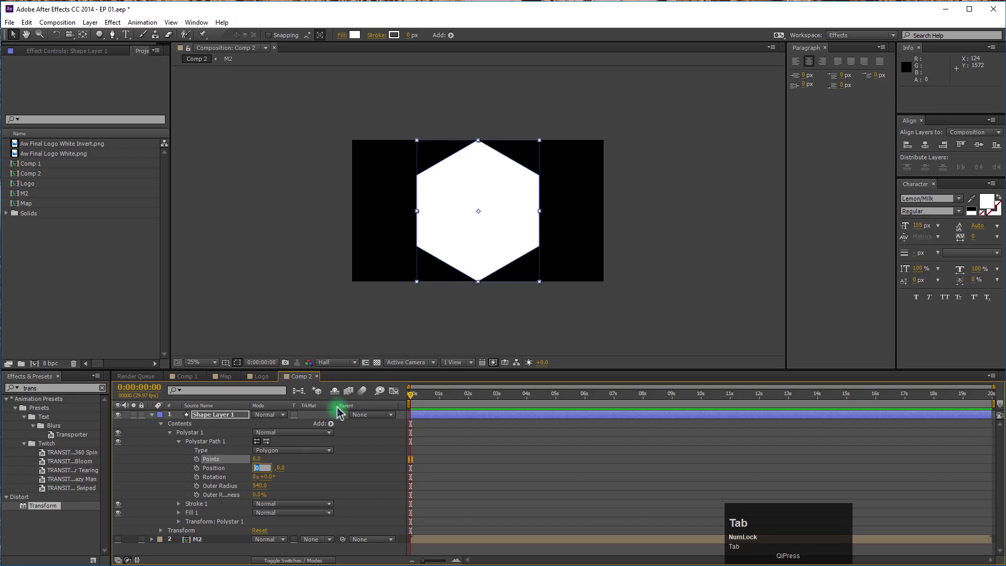
pyautogui.moveTo(261, 502); pyautogui.dragTo(156, 417)
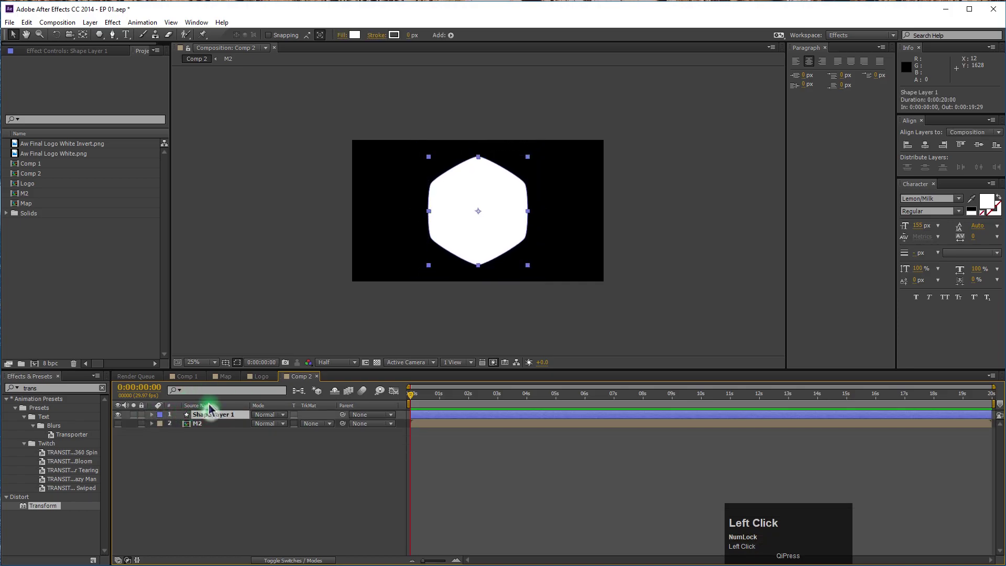
# Rename the hexagon shape layer from Shape Layer 1 to 'Matte'
pyautogui.press('Return')
pyautogui.press('shift+s')
pyautogui.press('h')
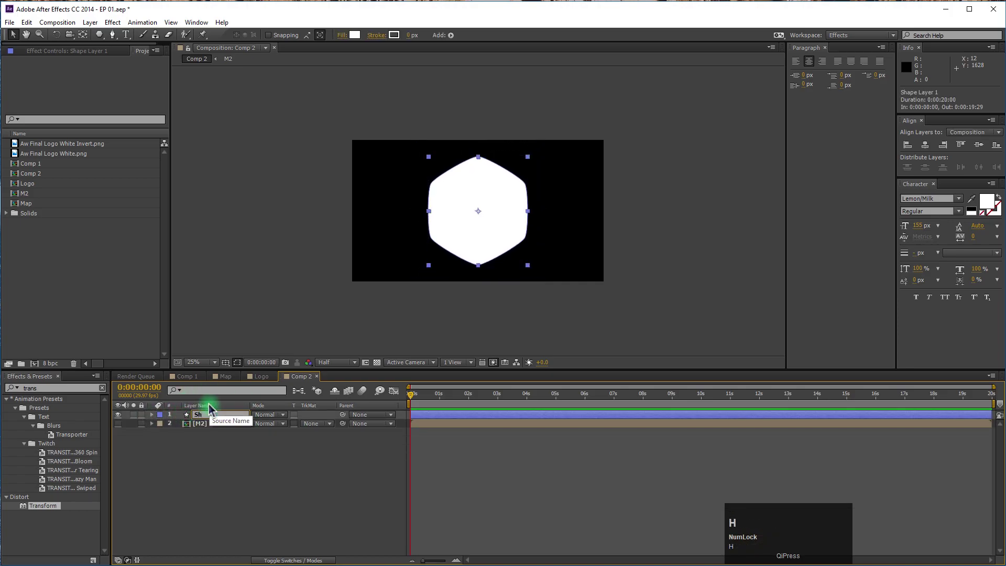
pyautogui.press('BackSpace')
pyautogui.write('att')
pyautogui.press('Return')
pyautogui.press('e')
pyautogui.click(271, 462)
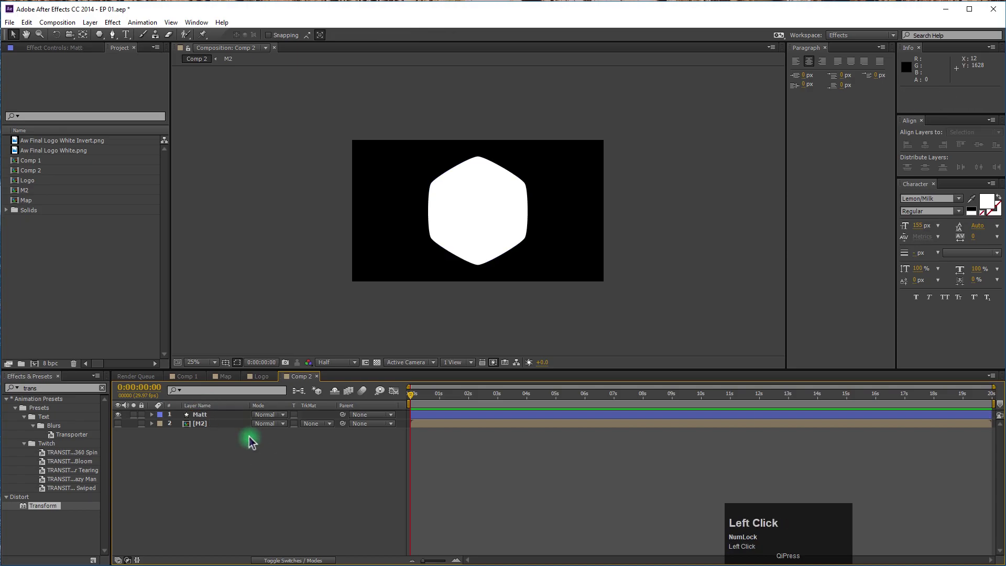
pyautogui.press('Return')
pyautogui.press('Right')
pyautogui.press('e')
# Add a new empty text layer above Matte
pyautogui.click(276, 487)
pyautogui.rightClick(278, 486)
pyautogui.click(337, 493)
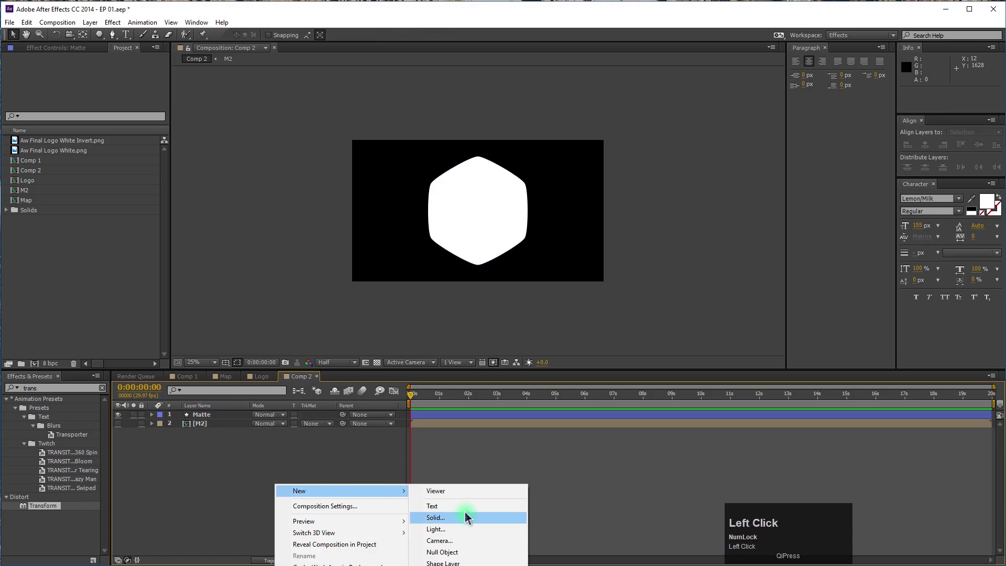
pyautogui.press('Caps_Lock')
pyautogui.press('w')
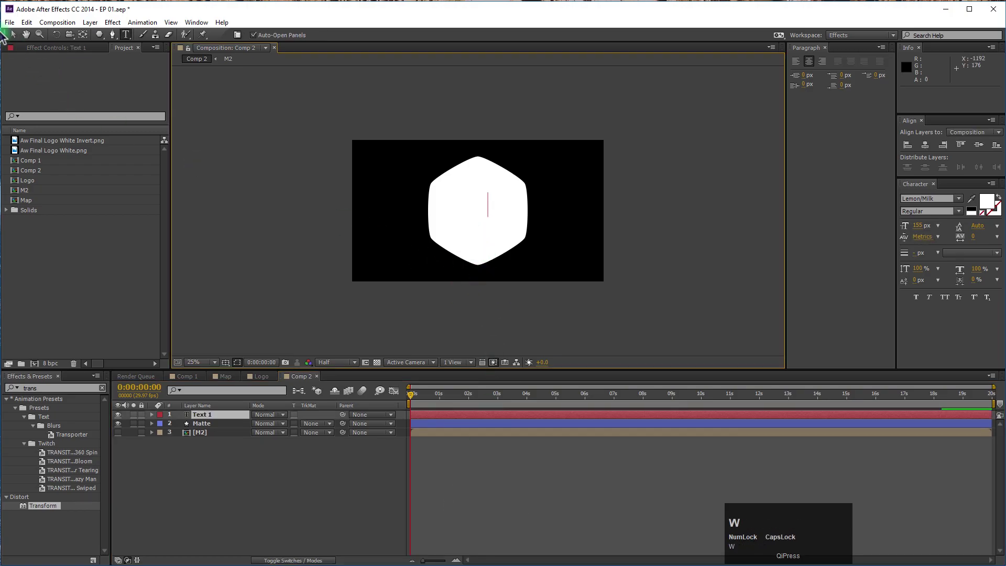
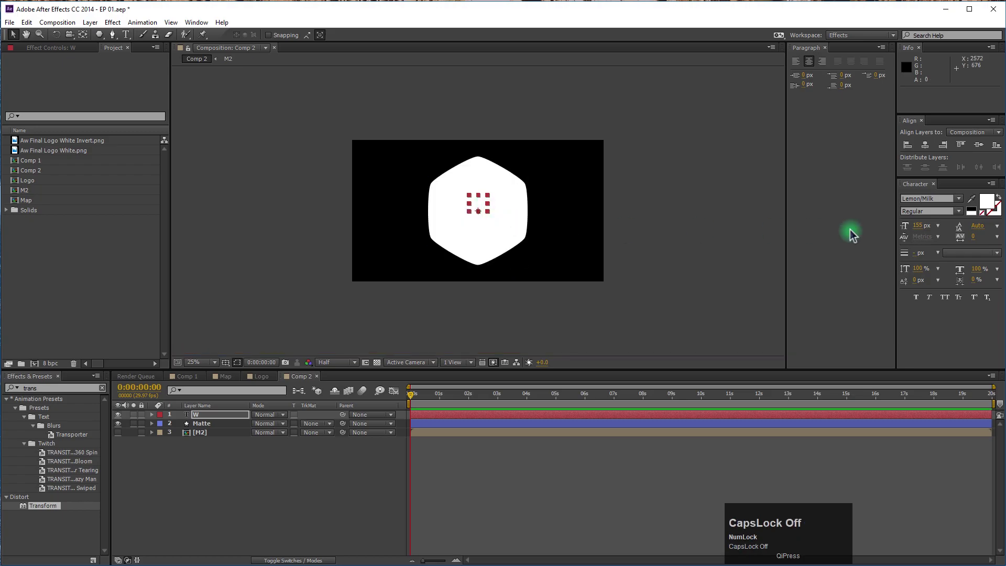
# Enter a black letter W and enlarge it over the white hexagon
pyautogui.click(974, 200)
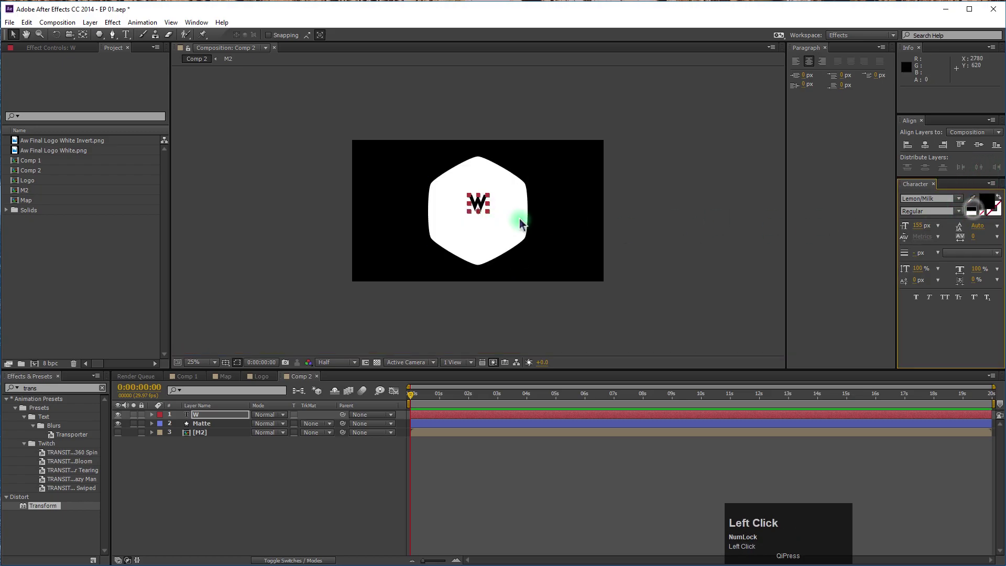
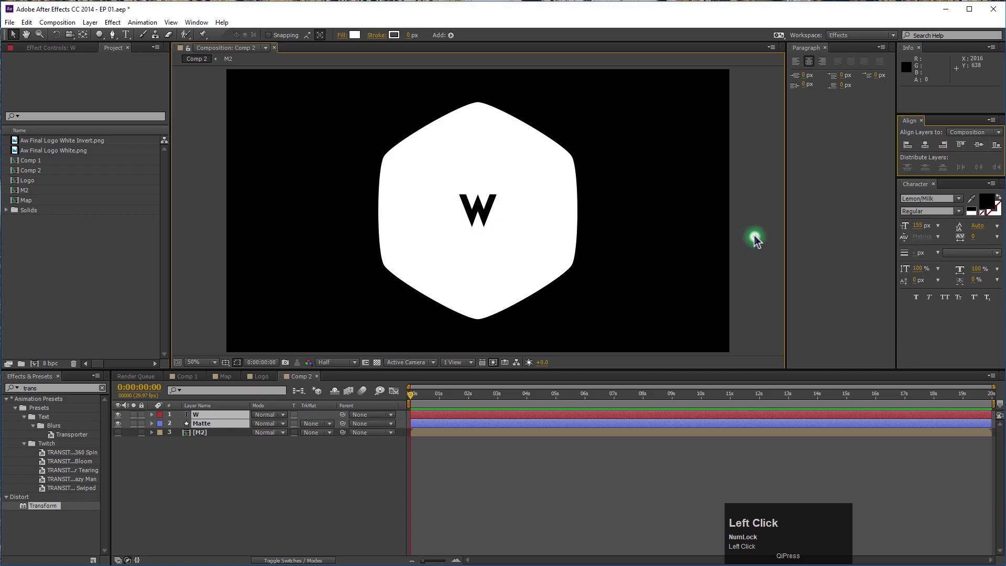
pyautogui.scroll(-3)
pyautogui.scroll(3)
pyautogui.moveTo(472, 195); pyautogui.dragTo(930, 147)
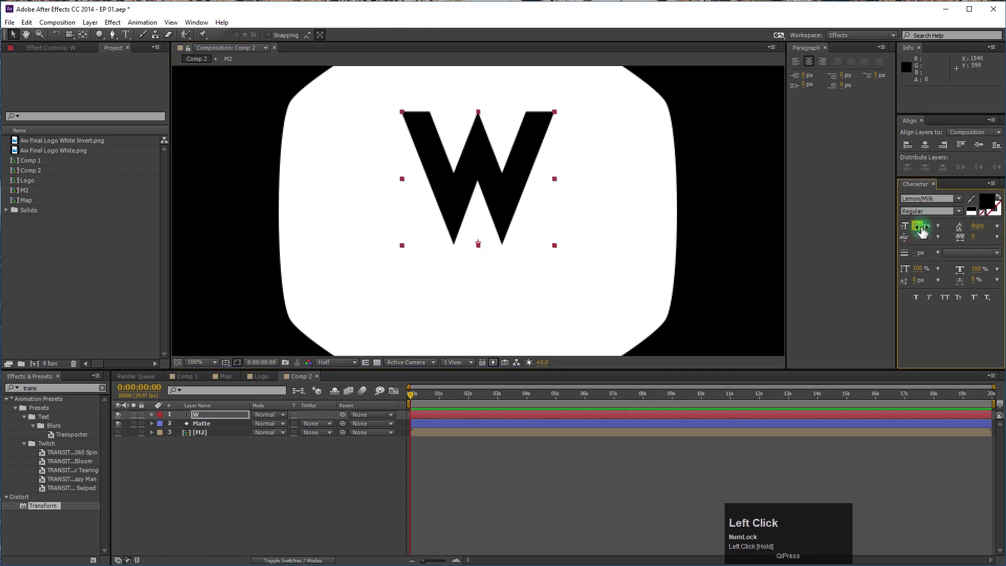
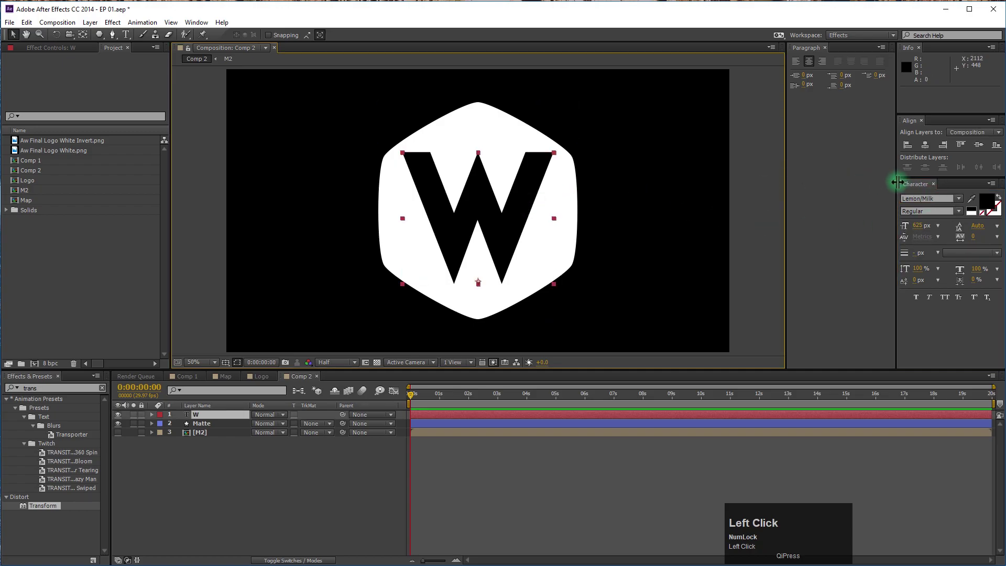
# Cycle the W through several fonts and weights in the Character panel
pyautogui.press('Down')
pyautogui.press('Up')
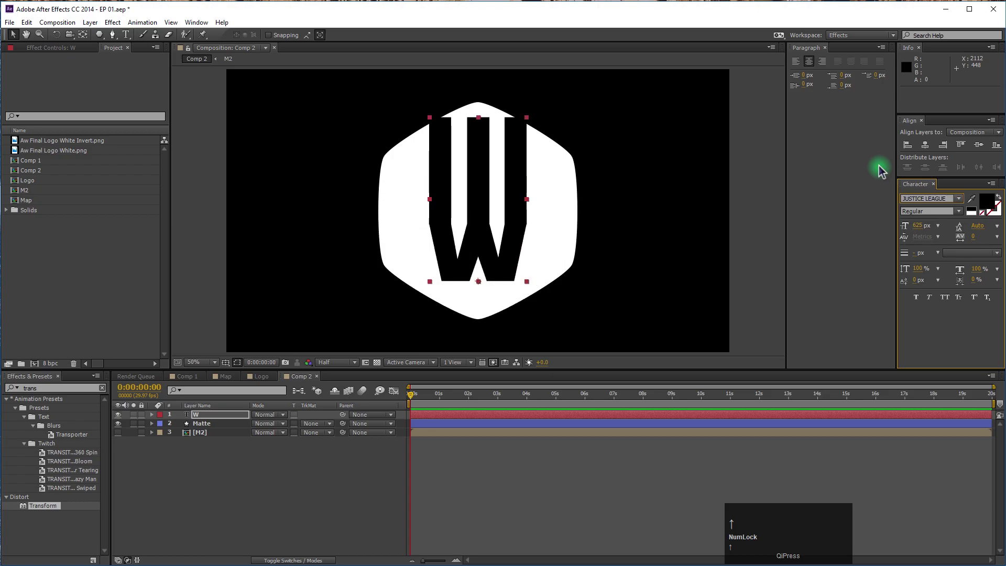
pyautogui.press('Up')
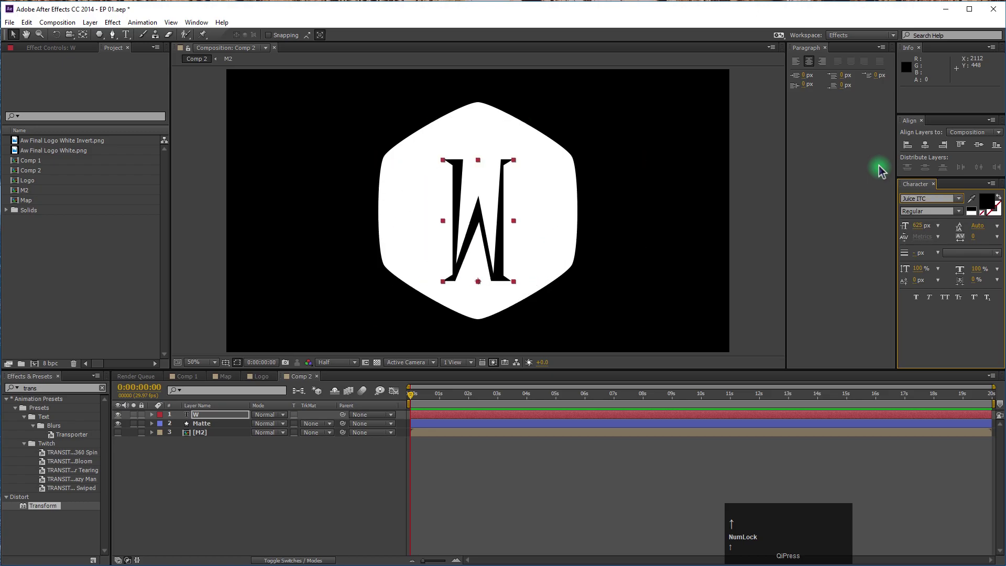
pyautogui.moveTo(961, 204); pyautogui.dragTo(963, 211)
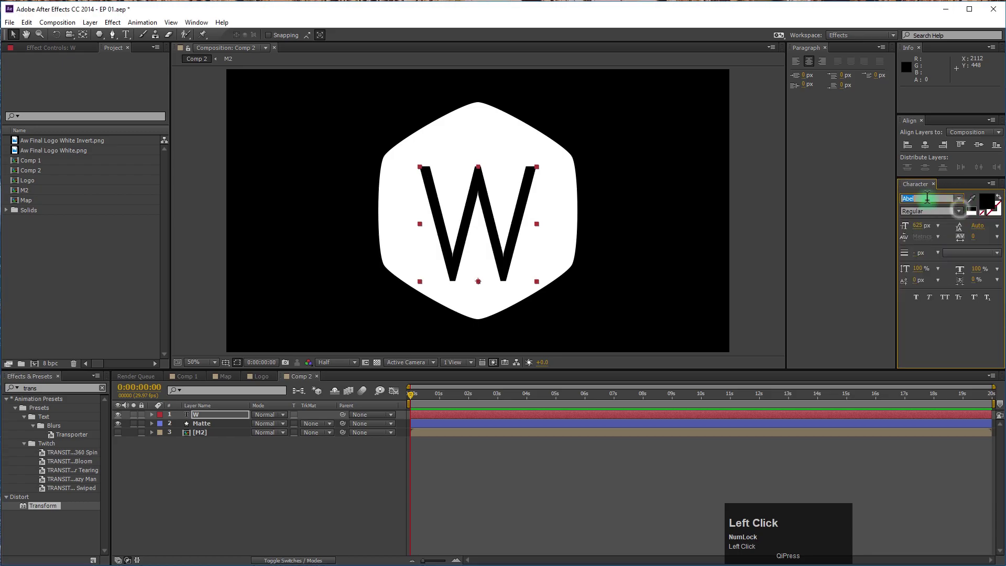
pyautogui.press('Down')
pyautogui.press('Up')
pyautogui.press('Down')
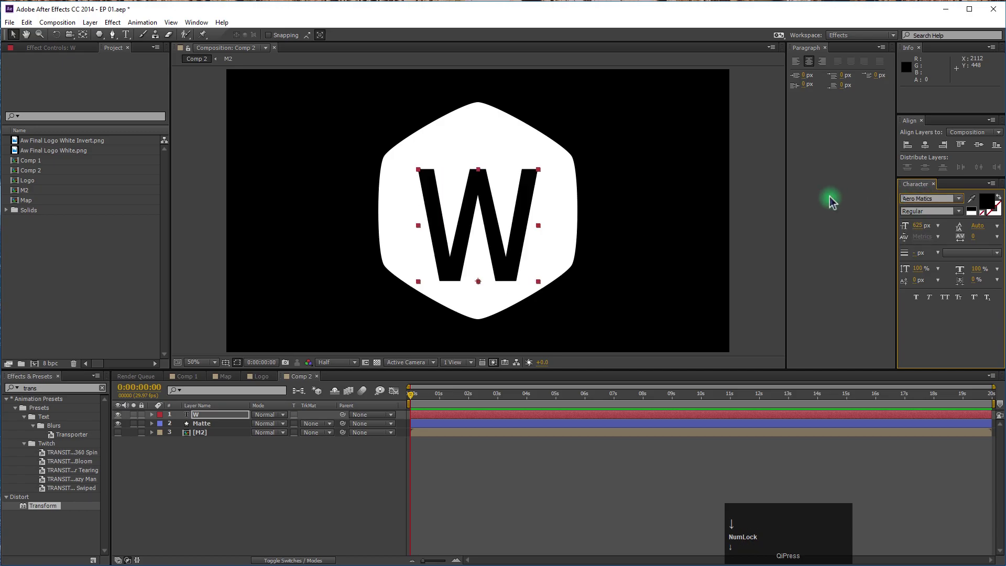
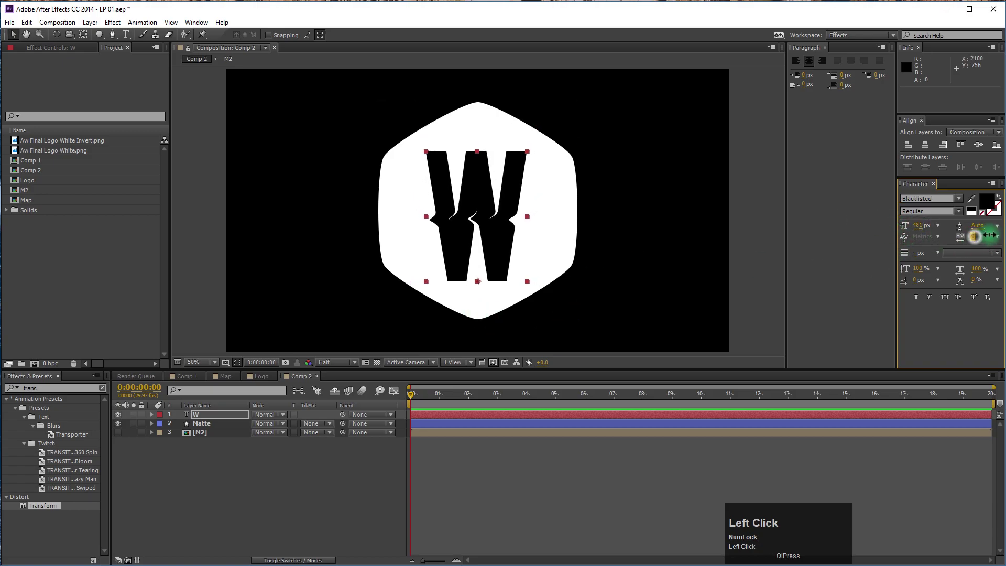
pyautogui.press('ctrl+z')
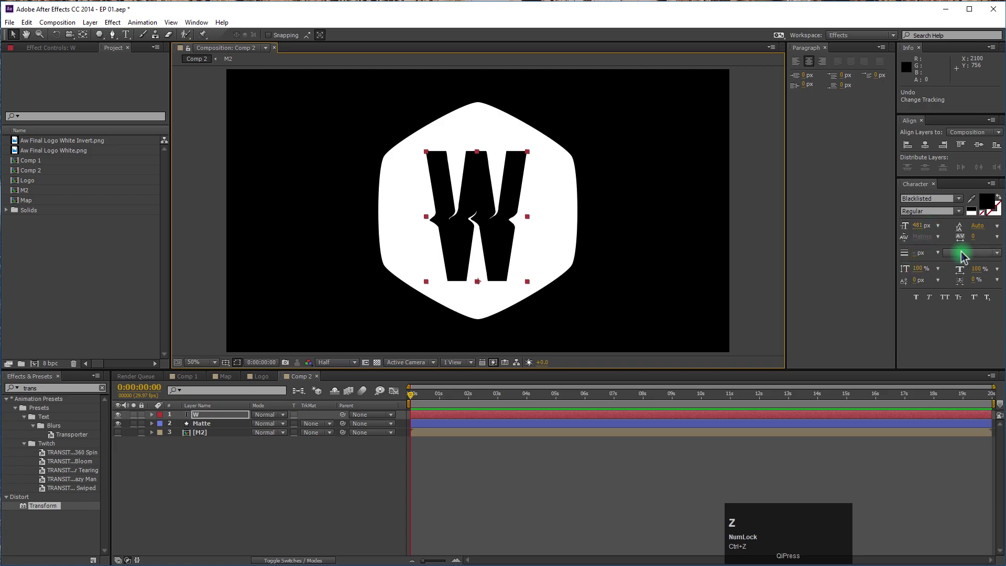
# Search the font list for 'fut' and settle on a geometric sans style for the W
pyautogui.click(627, 202)
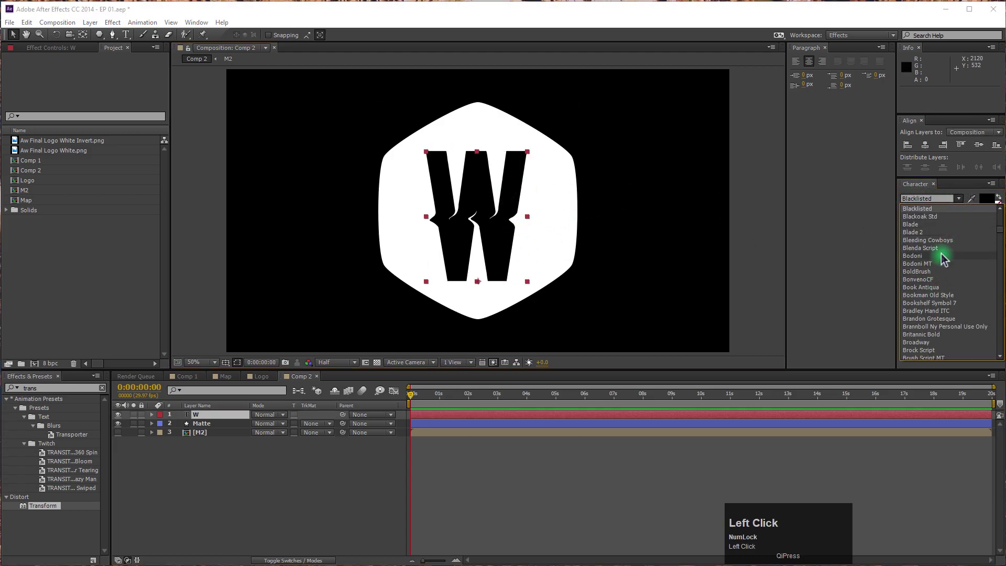
pyautogui.click(958, 201)
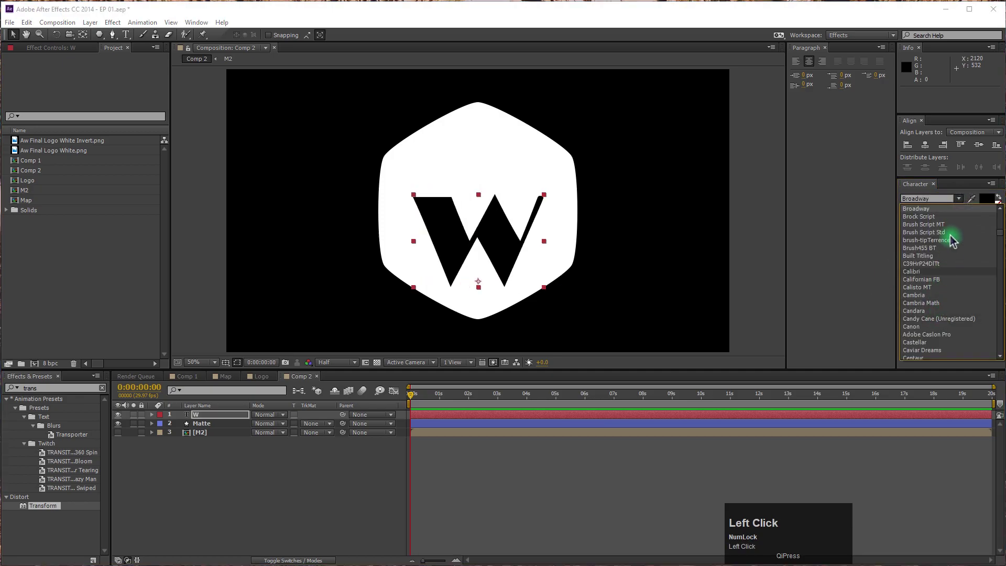
pyautogui.scroll(-3)
pyautogui.click(929, 314)
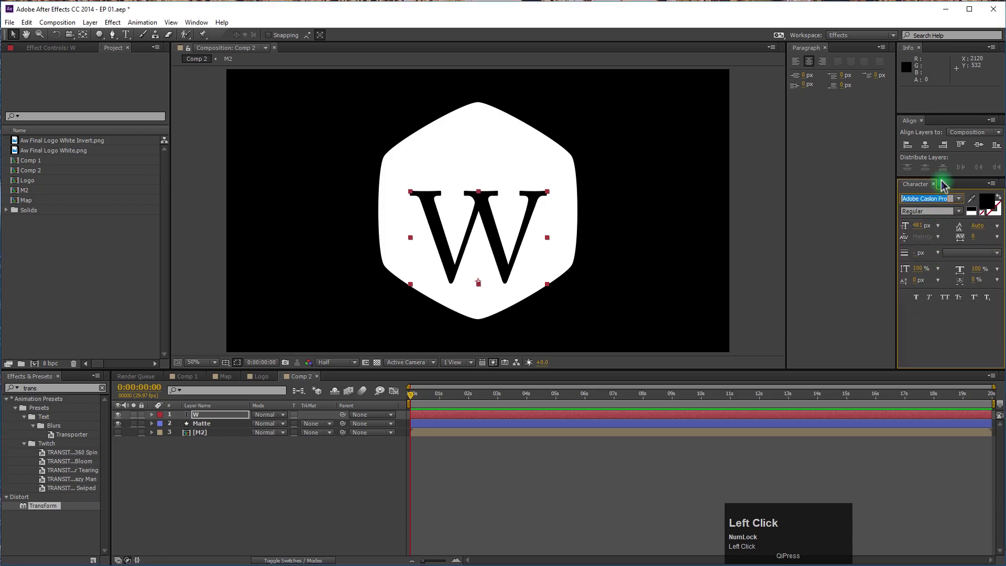
pyautogui.write('fut')
pyautogui.press('Tab')
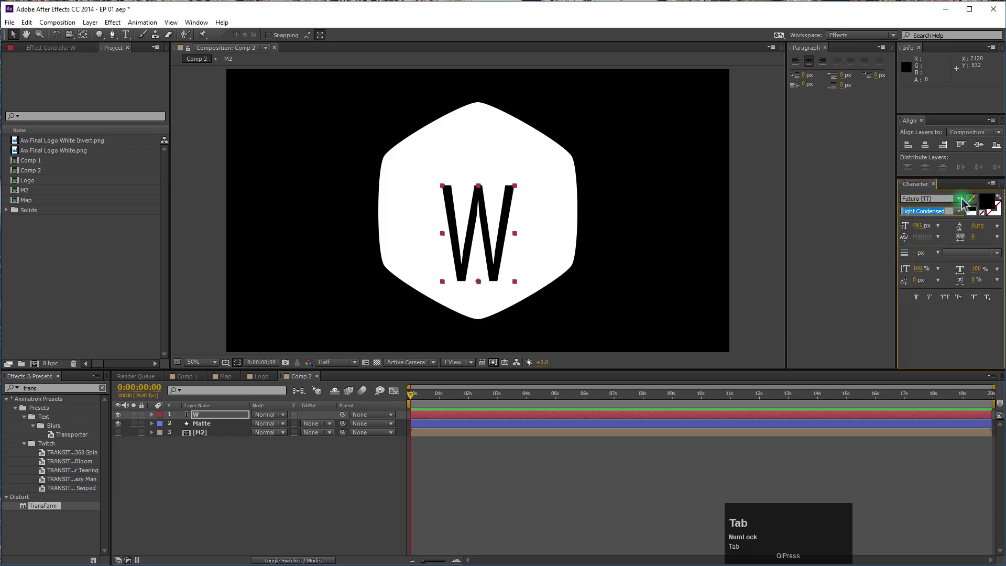
pyautogui.click(963, 202)
pyautogui.scroll(3)
pyautogui.click(939, 321)
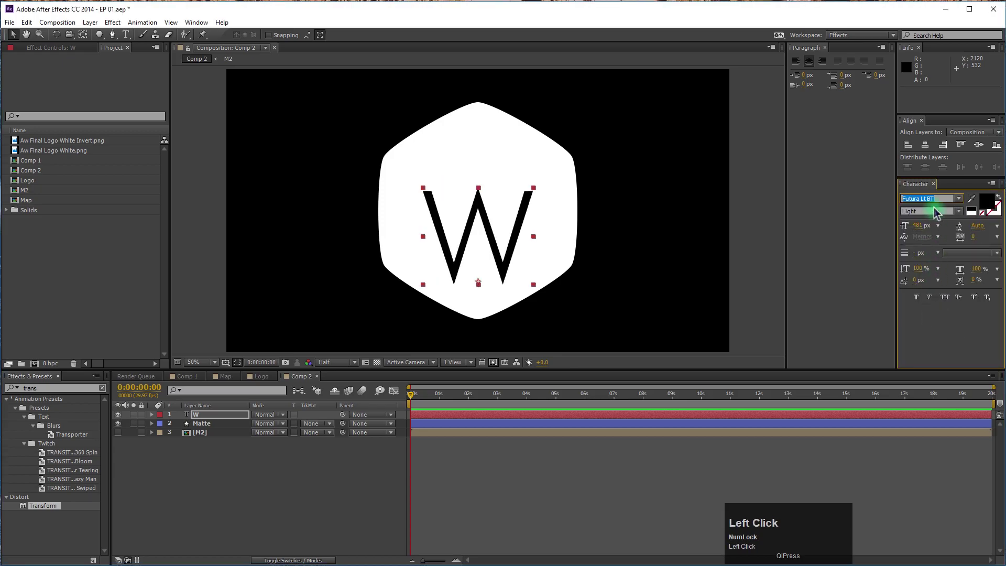
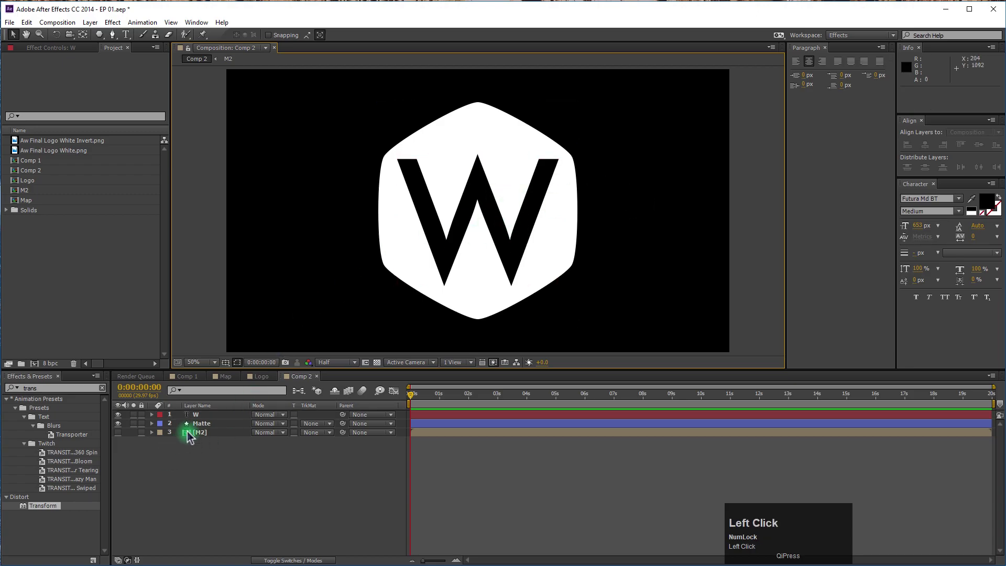
# Set Matte's TrkMat to Alpha Inverted Matte 'W', show the transparency grid, select W and Matte
pyautogui.click(203, 429)
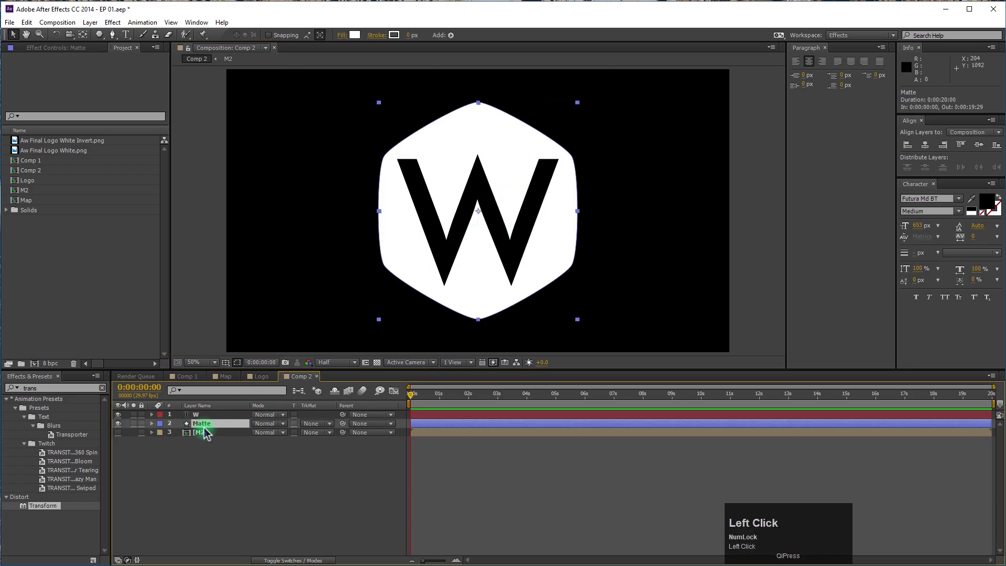
pyautogui.click(312, 428)
pyautogui.click(361, 468)
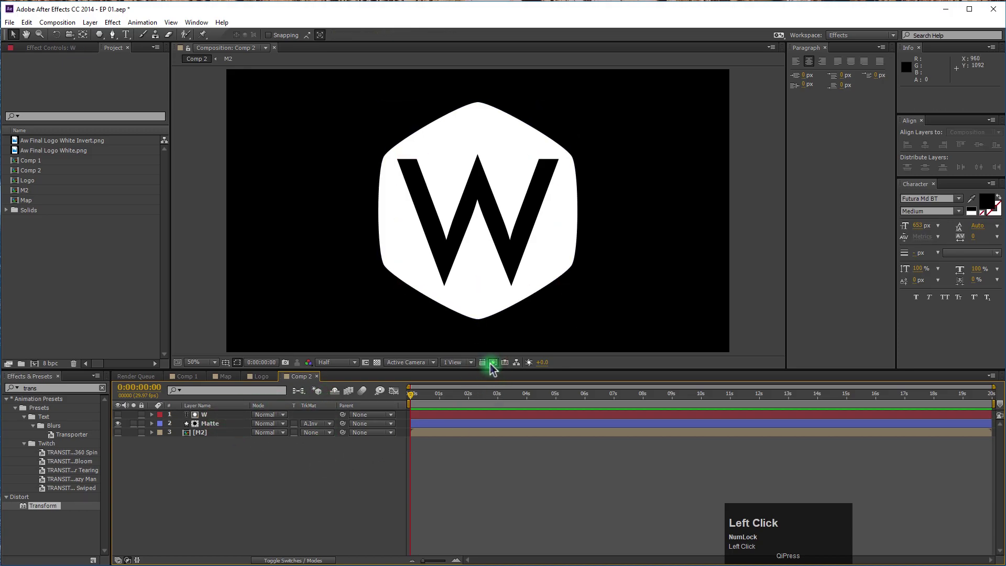
pyautogui.click(384, 365)
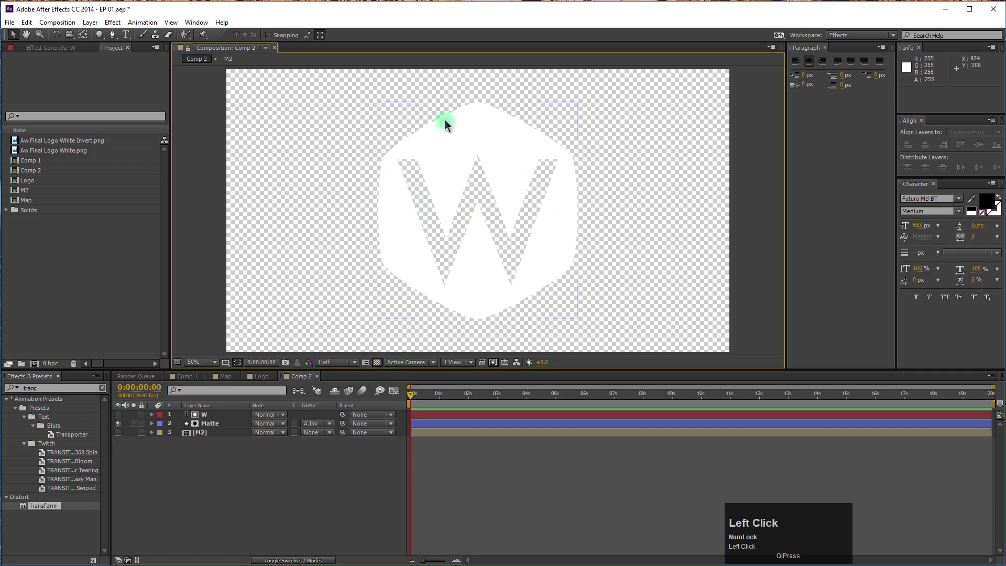
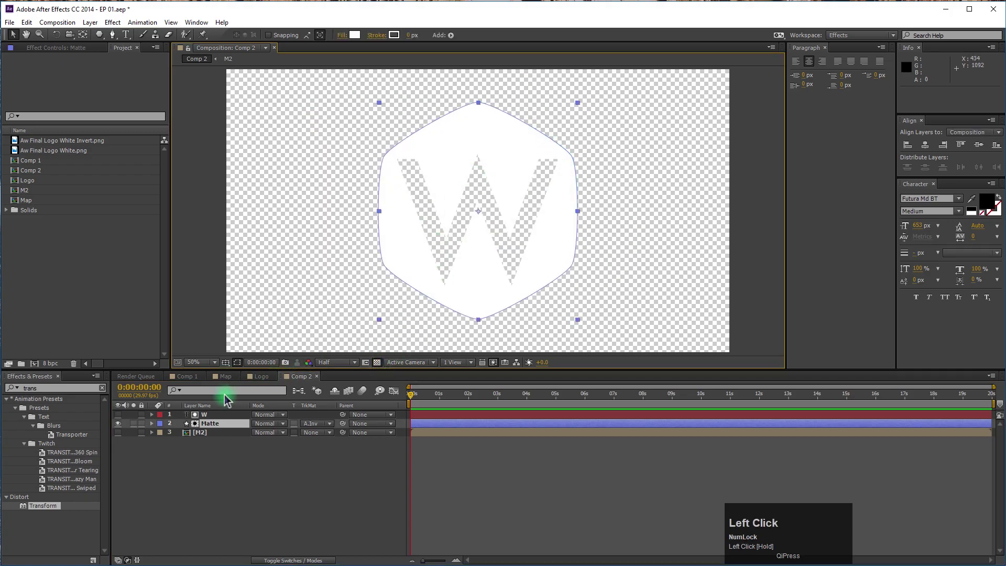
pyautogui.click(226, 506)
pyautogui.click(207, 416)
pyautogui.click(217, 427)
# Add a new adjustment layer to Comp 2 from the timeline context menu
pyautogui.rightClick(224, 468)
pyautogui.click(285, 475)
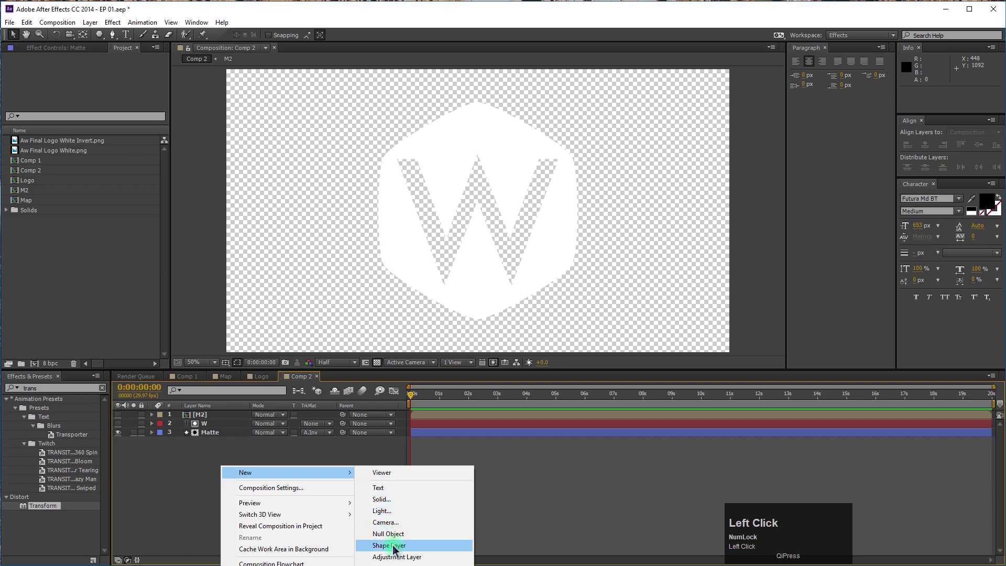
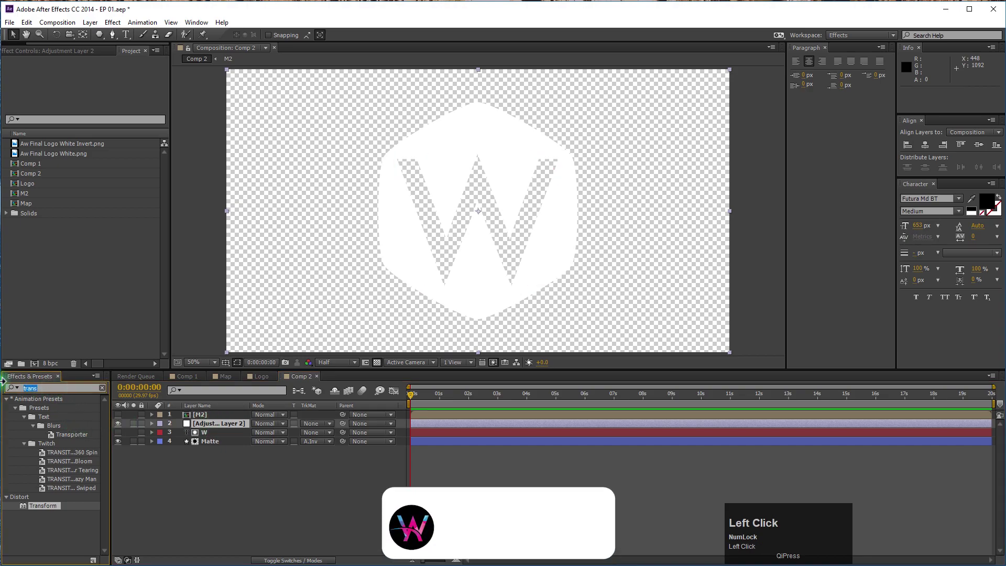
# Apply Time Displacement to the adjustment layer, driven by the M2 layer, and preview near one second
pyautogui.write('time')
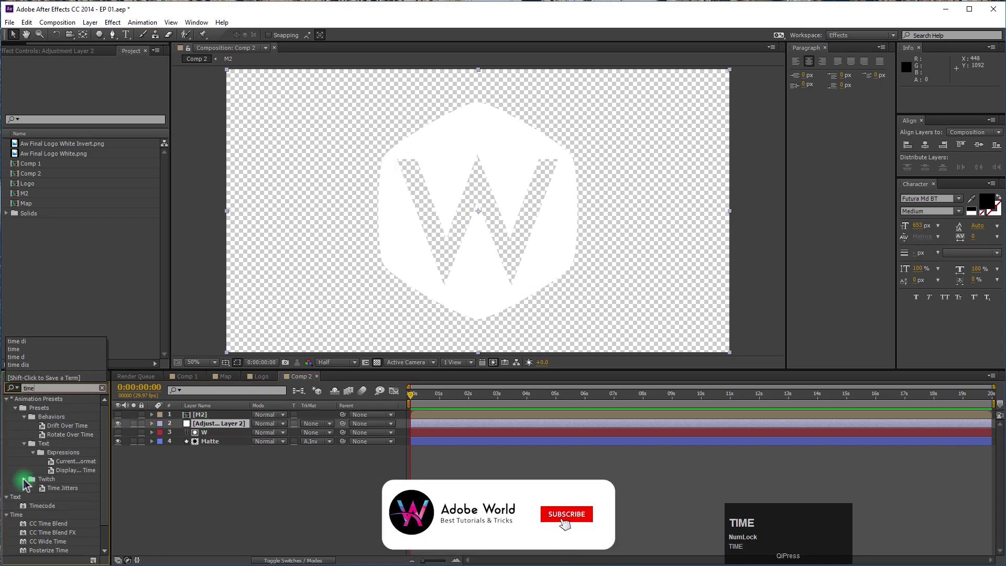
pyautogui.scroll(-3)
pyautogui.moveTo(62, 546); pyautogui.dragTo(374, 367)
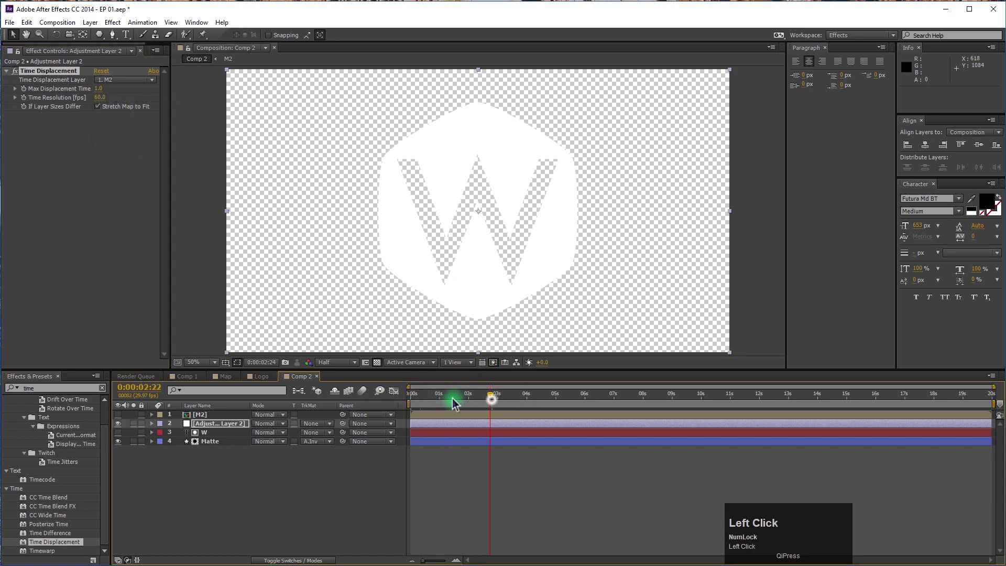
pyautogui.moveTo(374, 367); pyautogui.dragTo(200, 434)
# Pre-compose the W and Matte layers into Pre-comp 1
pyautogui.press('ctrl+shift+c')
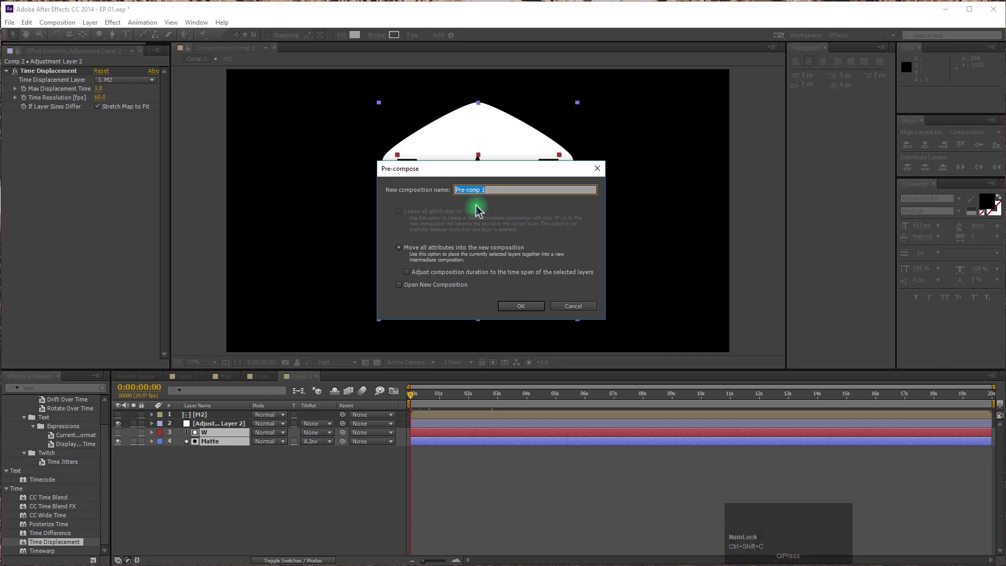
pyautogui.moveTo(542, 309); pyautogui.dragTo(420, 409)
pyautogui.press('ctrl+Left')
# Reveal Pre-comp 1's Scale property with the time indicator at one second
pyautogui.click(221, 437)
pyautogui.press('s')
pyautogui.moveTo(181, 443); pyautogui.dragTo(449, 407)
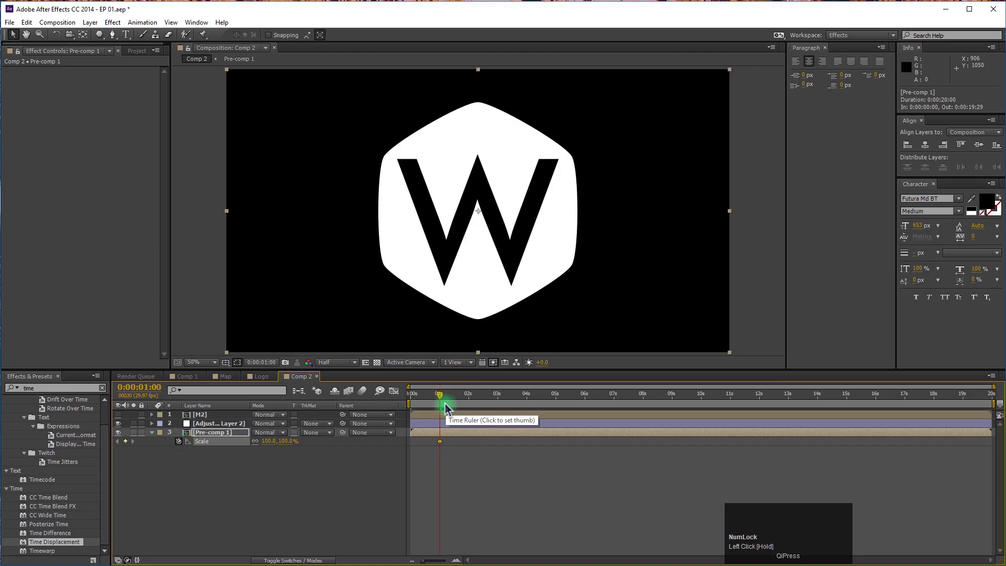
# Keyframe Pre-comp 1's Scale down to 25% a few frames after one second and scrub the shrink
pyautogui.press('ctrl+Right')
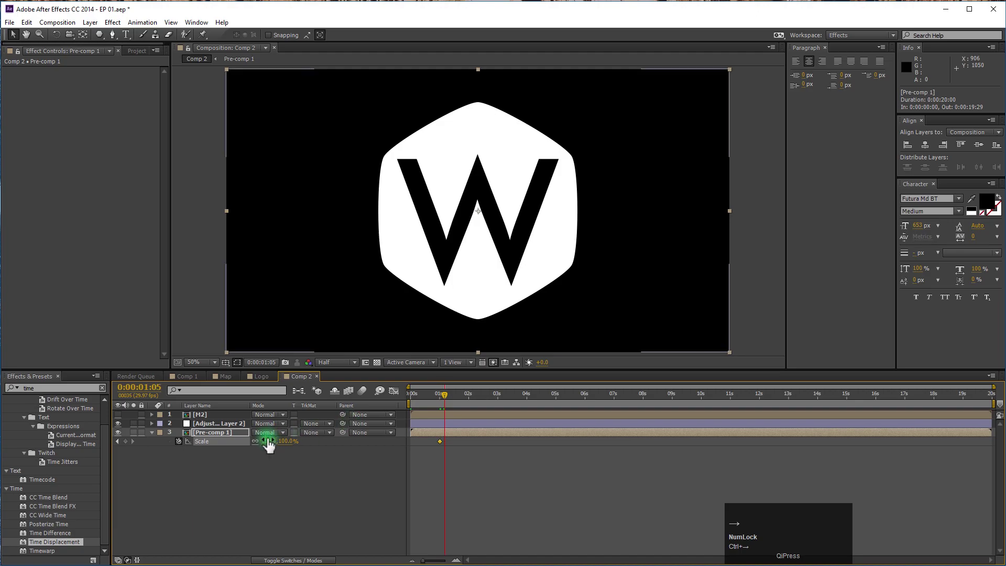
pyautogui.click(287, 448)
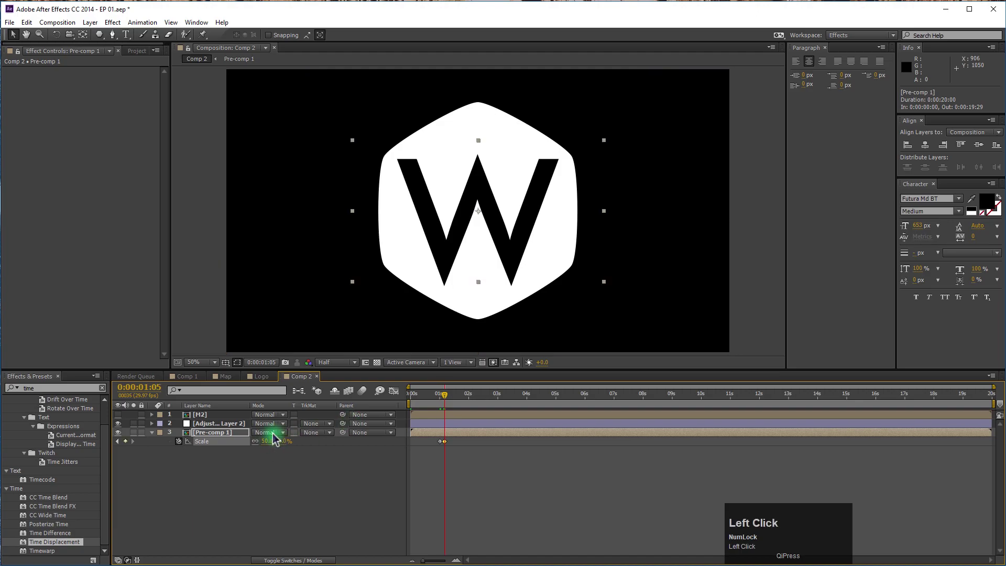
pyautogui.click(285, 451)
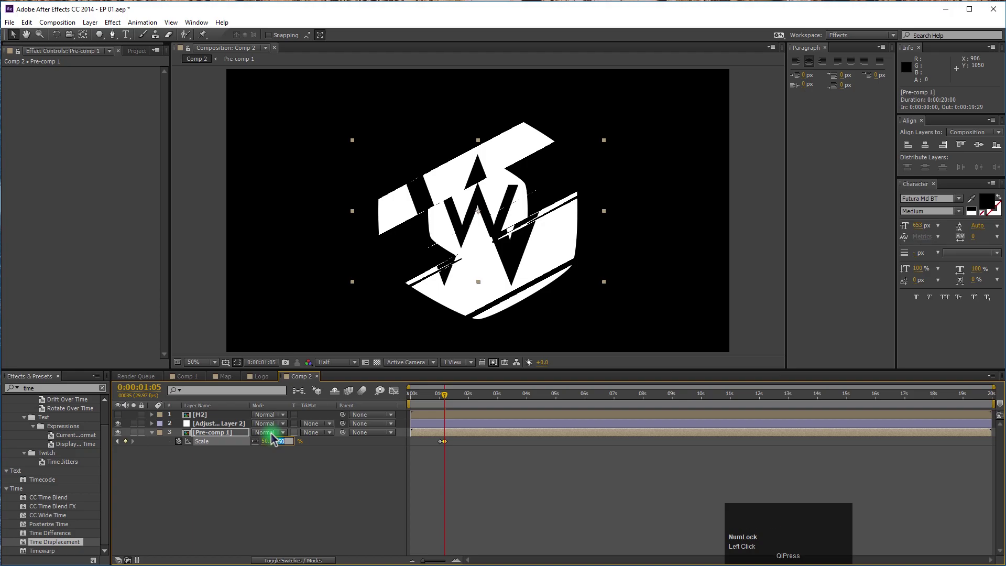
pyautogui.moveTo(379, 488); pyautogui.dragTo(399, 400)
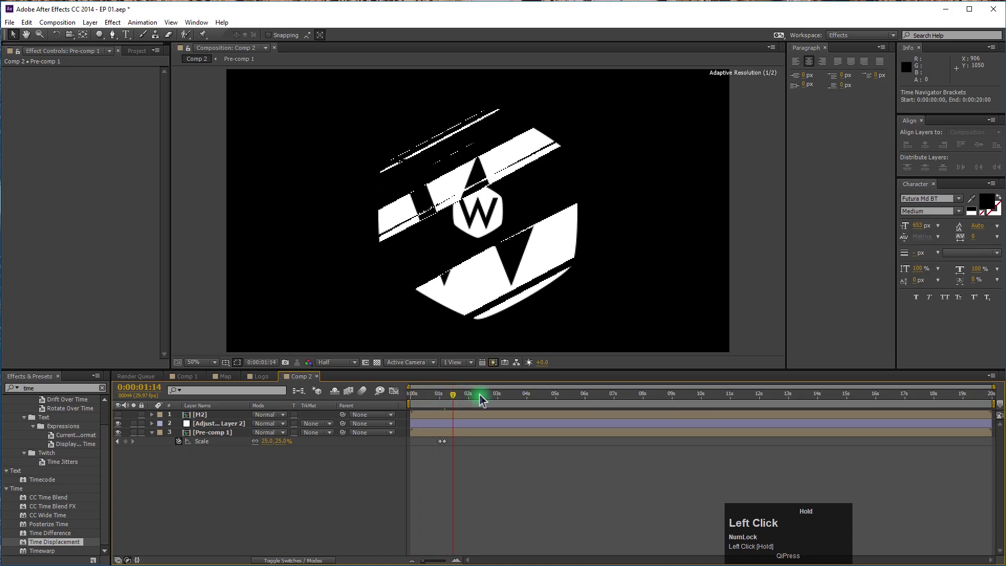
# Play back the glitch from the start, then show the adjustment layer's displacement settings
pyautogui.press('space')
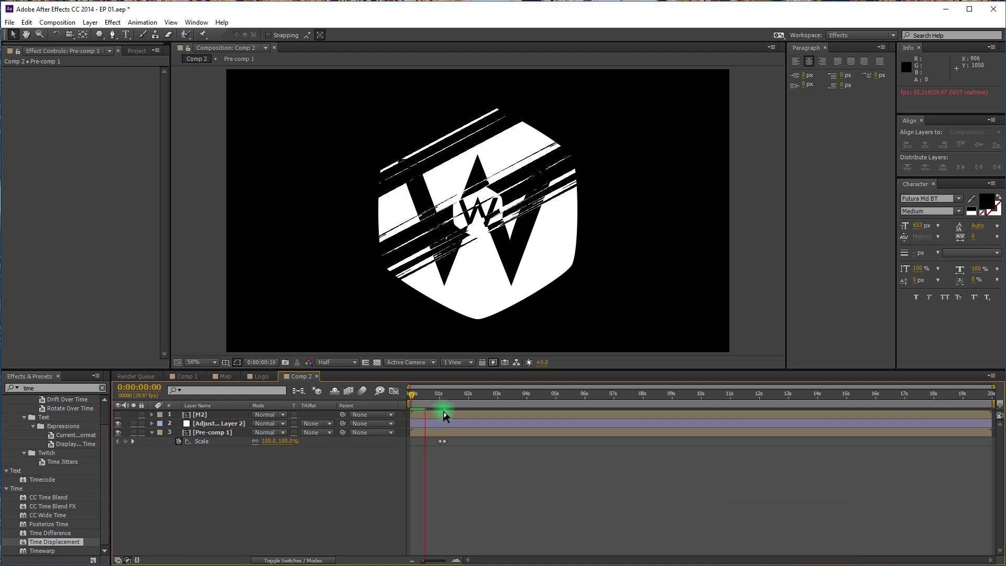
pyautogui.press('space')
pyautogui.moveTo(423, 400); pyautogui.dragTo(102, 98)
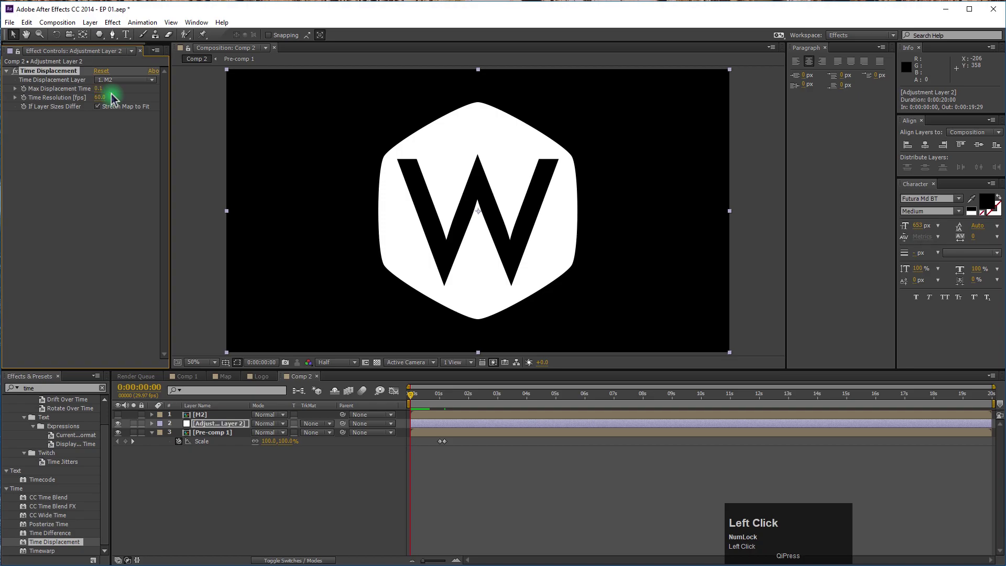
# Set Max Displacement Time to 0.1 and play back the glitch animation
pyautogui.press('space')
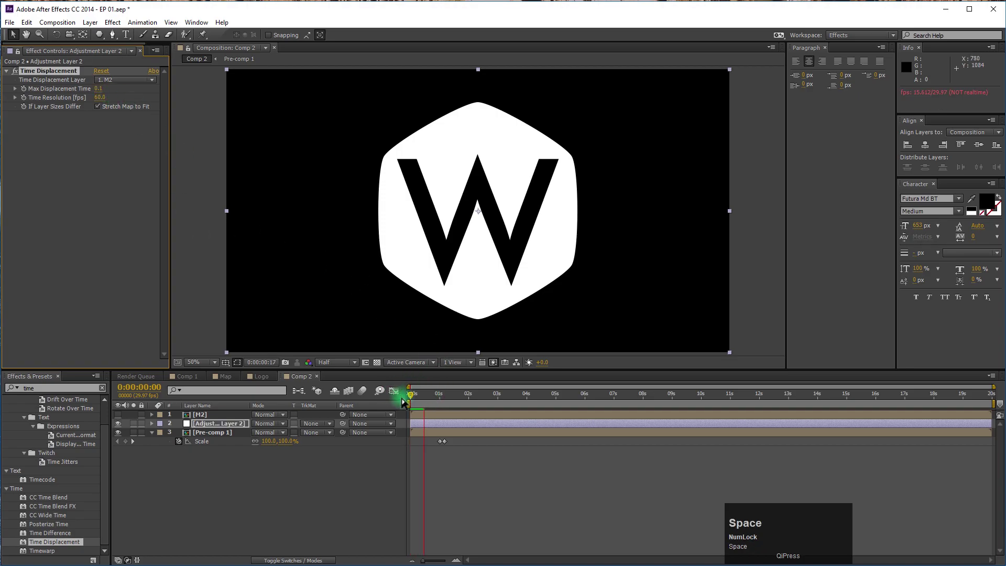
pyautogui.press('space')
pyautogui.click(464, 403)
pyautogui.press('space')
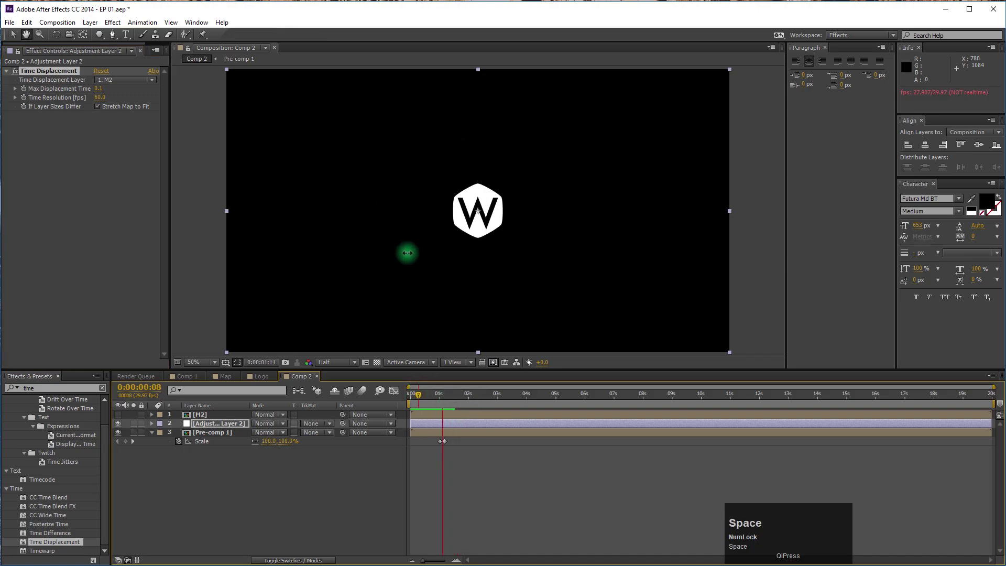
pyautogui.moveTo(440, 401); pyautogui.dragTo(518, 231)
# Set Time Resolution to 15 fps, then switch to the M2 composition
pyautogui.scroll(3)
pyautogui.click(102, 104)
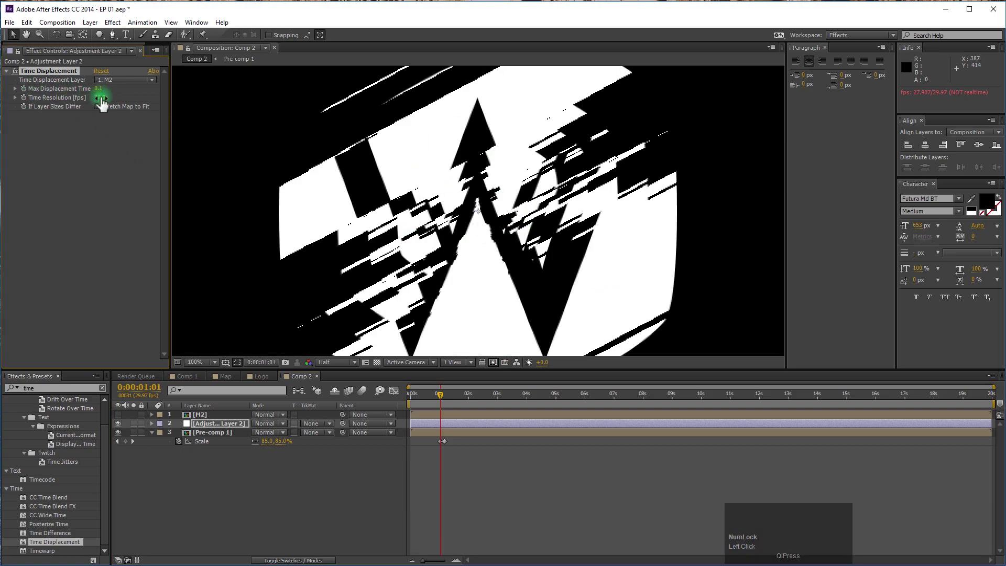
pyautogui.click(104, 107)
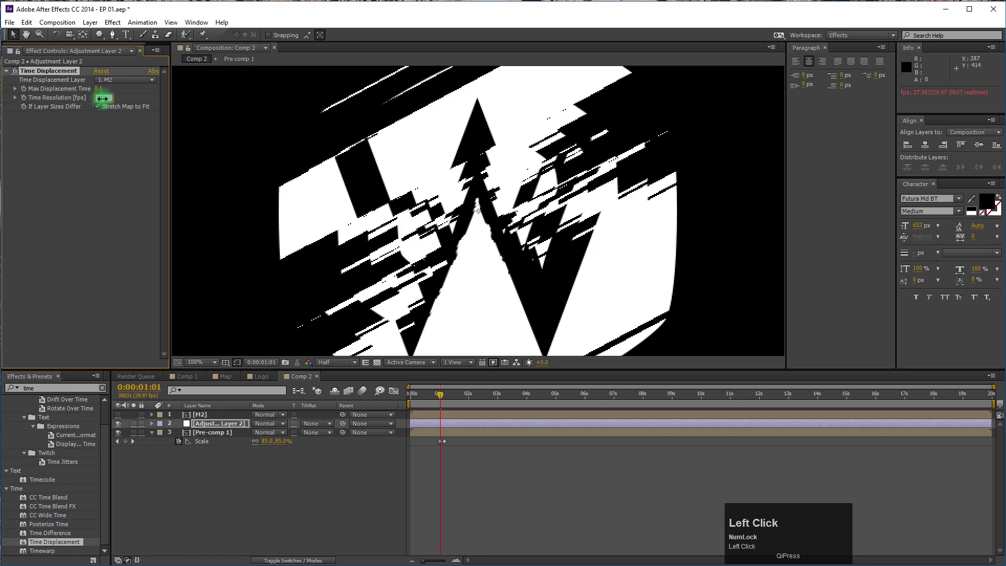
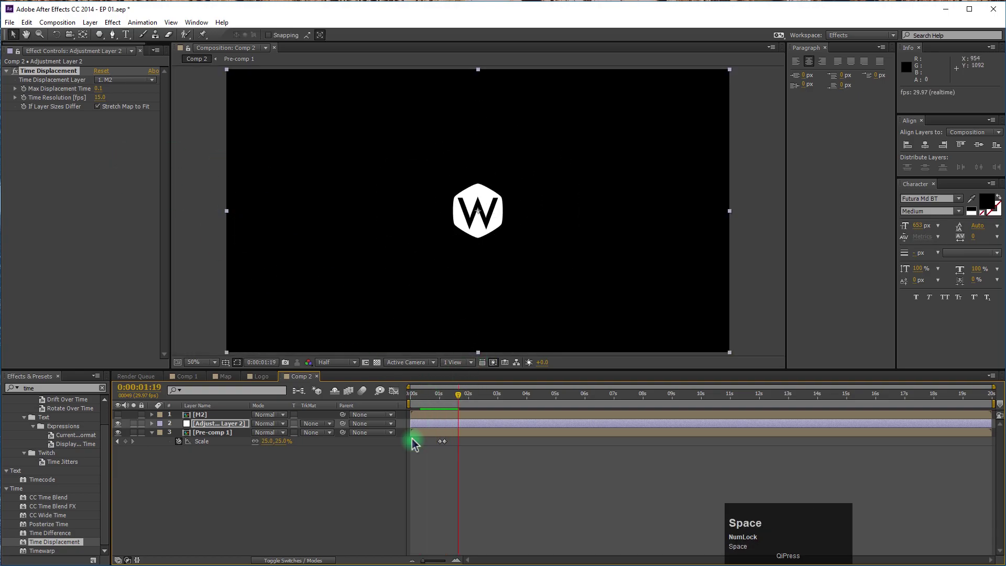
pyautogui.click(266, 376)
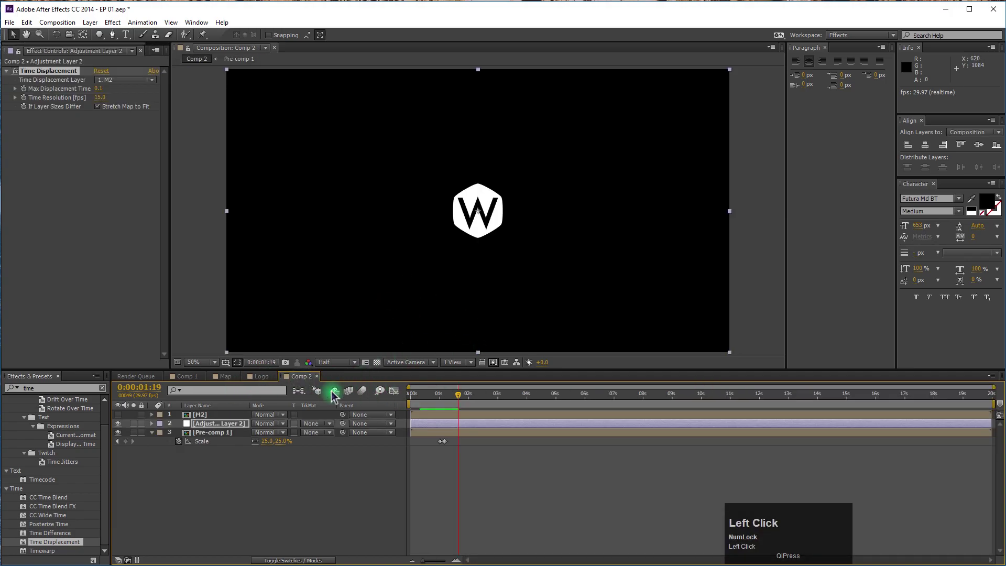
# Inspect layer M's Fractal Noise, Mosaic and Transform settings, then return to Comp 2
pyautogui.click(206, 416)
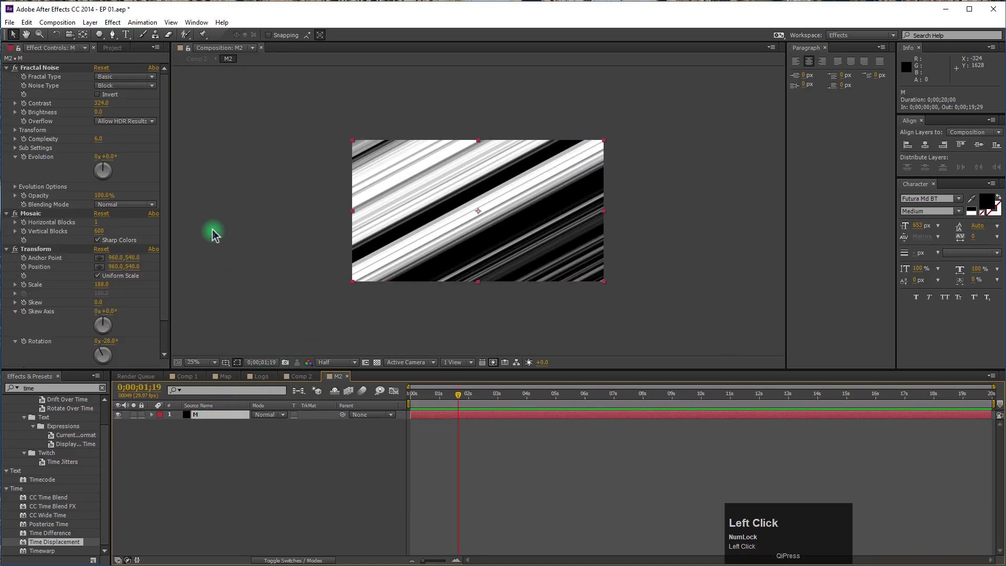
pyautogui.moveTo(168, 297); pyautogui.dragTo(102, 99)
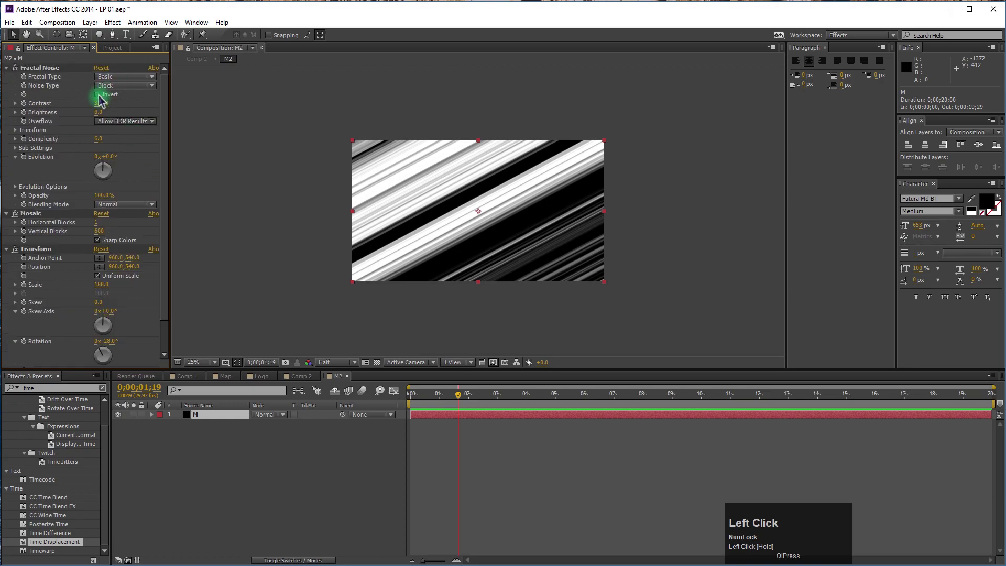
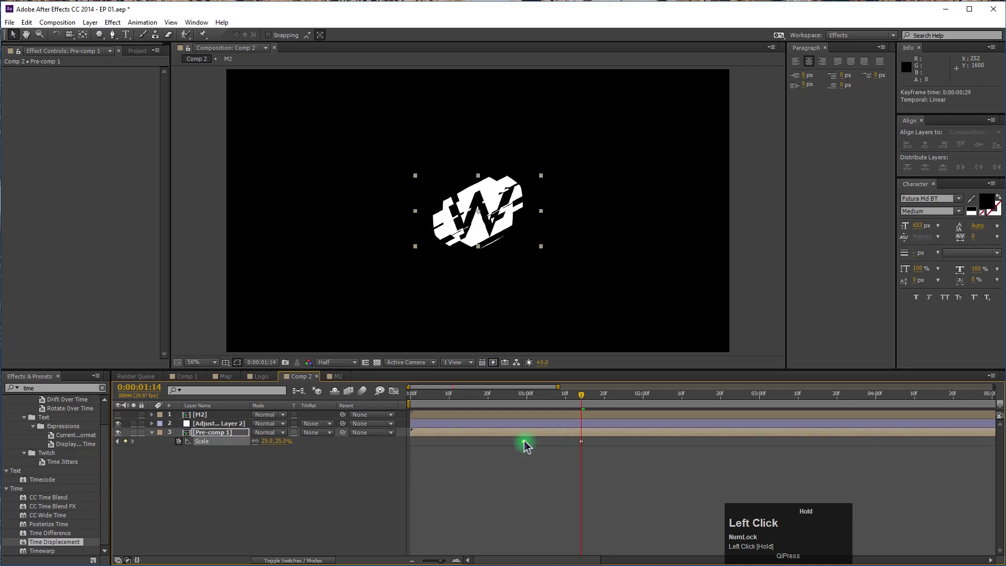
# Easy Ease both Scale keyframes of Pre-comp 1 and step around one second to check the motion
pyautogui.press('F9')
pyautogui.click(542, 406)
pyautogui.press('space')
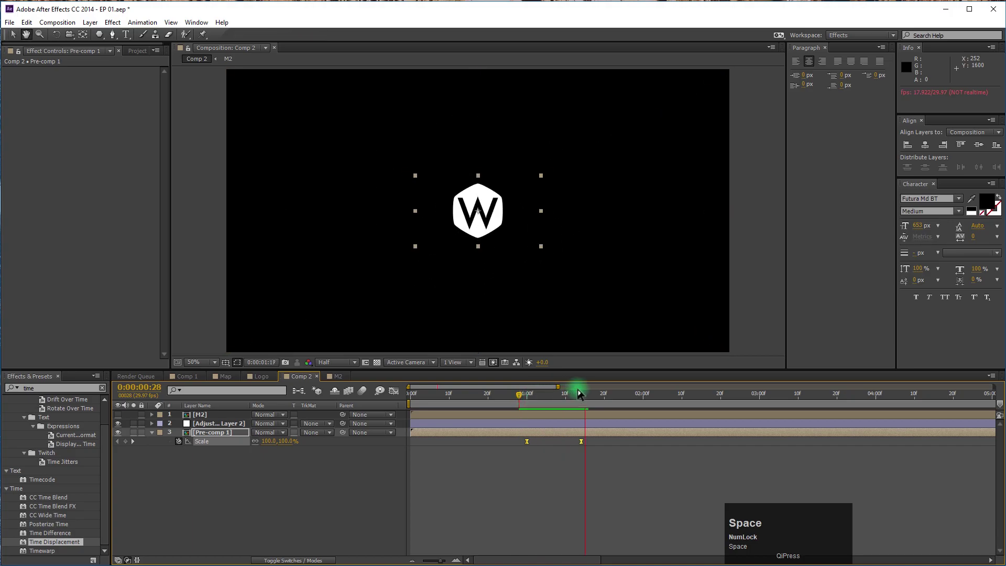
pyautogui.click(568, 405)
pyautogui.press('space')
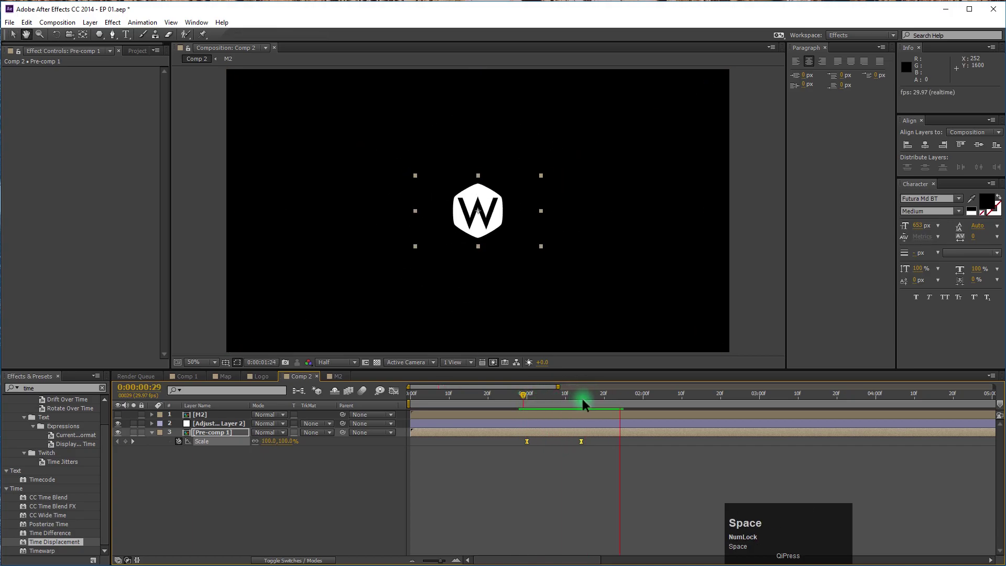
pyautogui.click(574, 404)
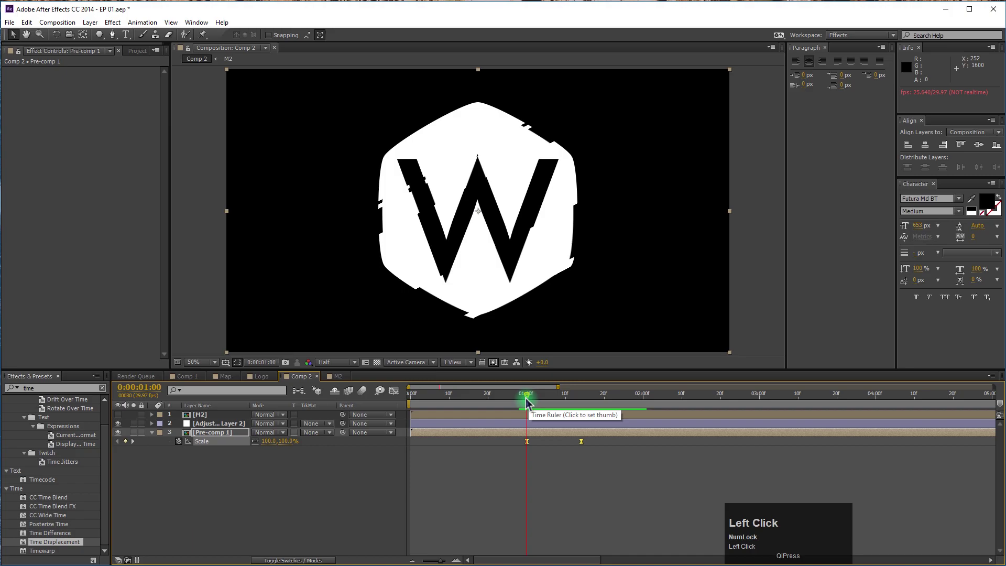